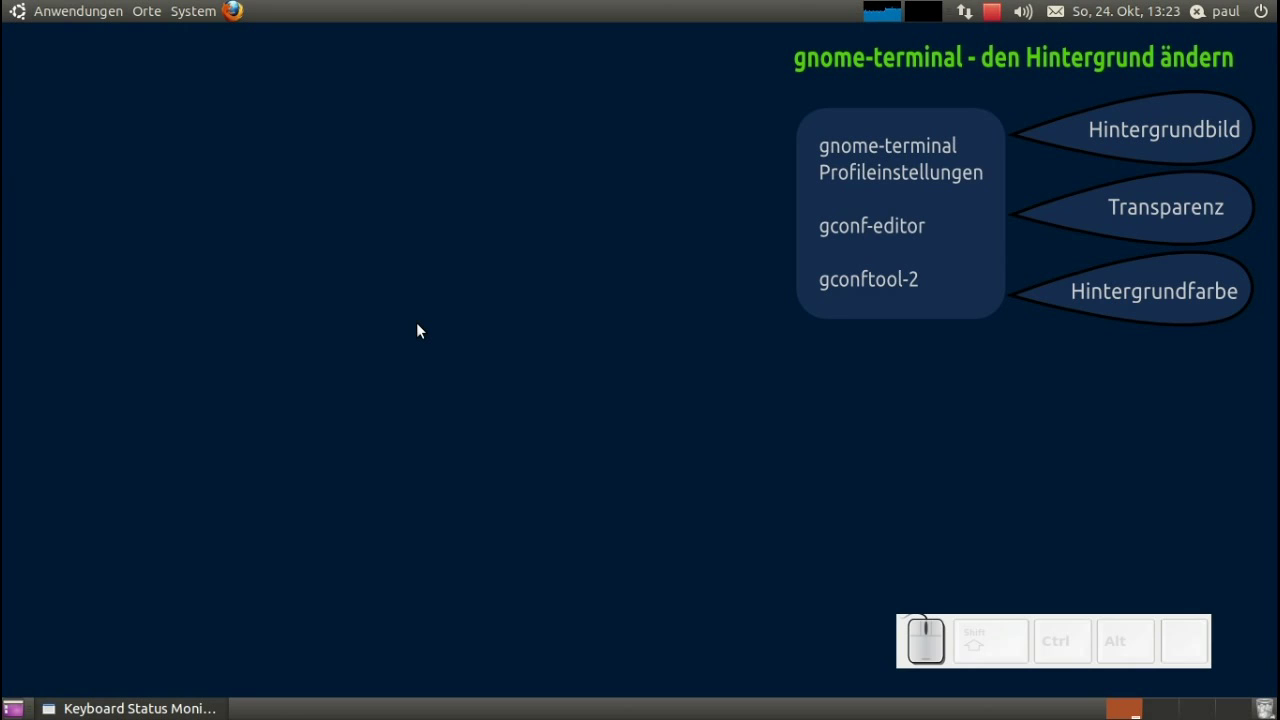
Bring up the GNOME Anwendungen menu to reach the Terminal launcher.
left_click(39, 10)
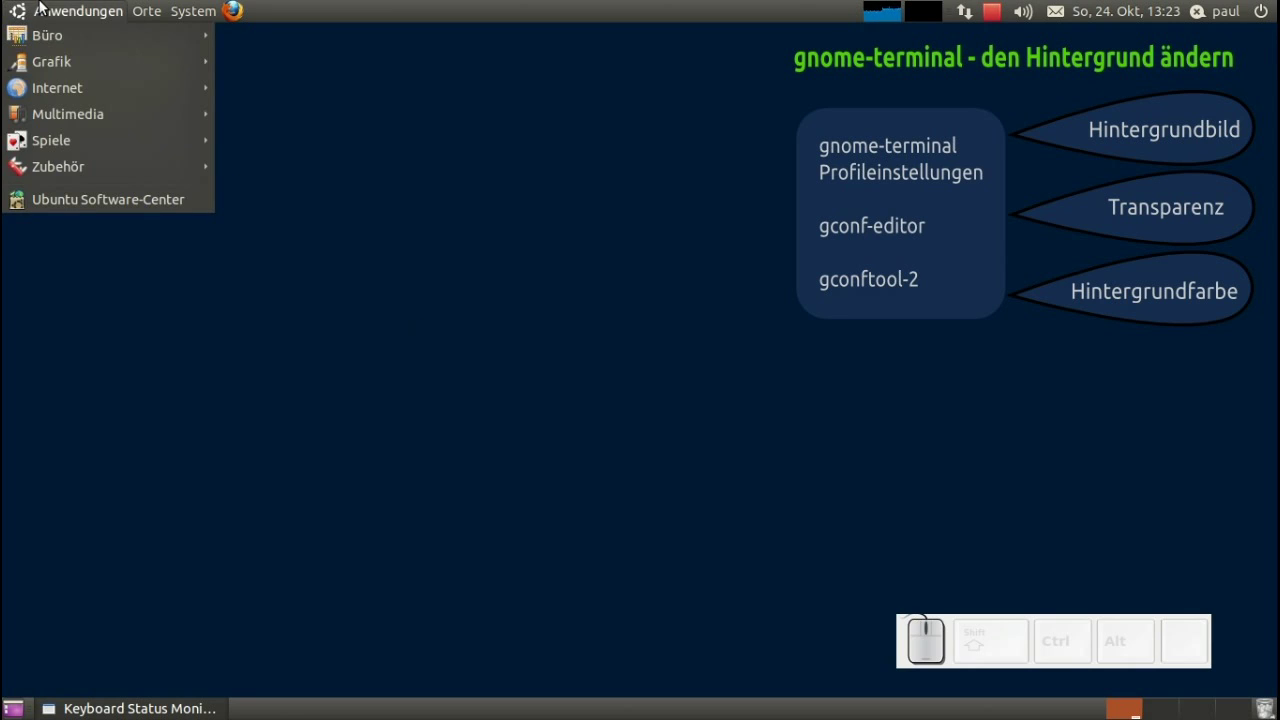
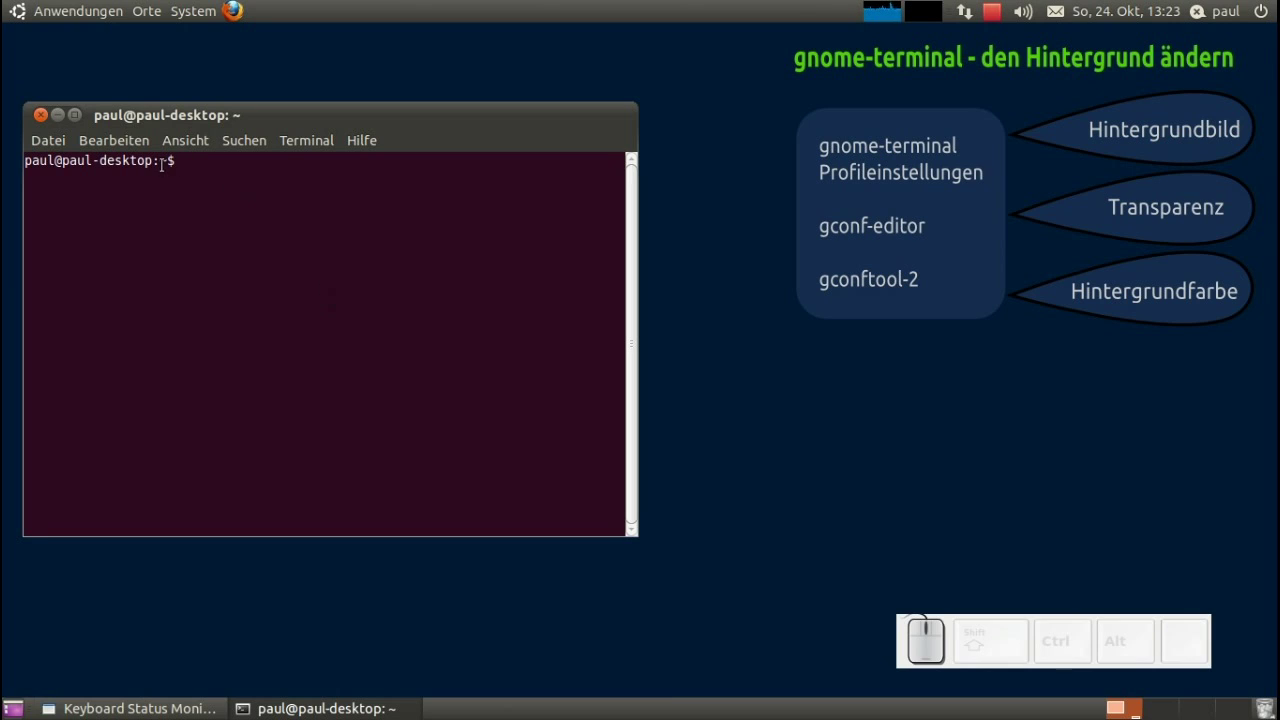
Bring up the Default profile's Hintergrundtyp settings positioned beside the terminal.
left_click(134, 150)
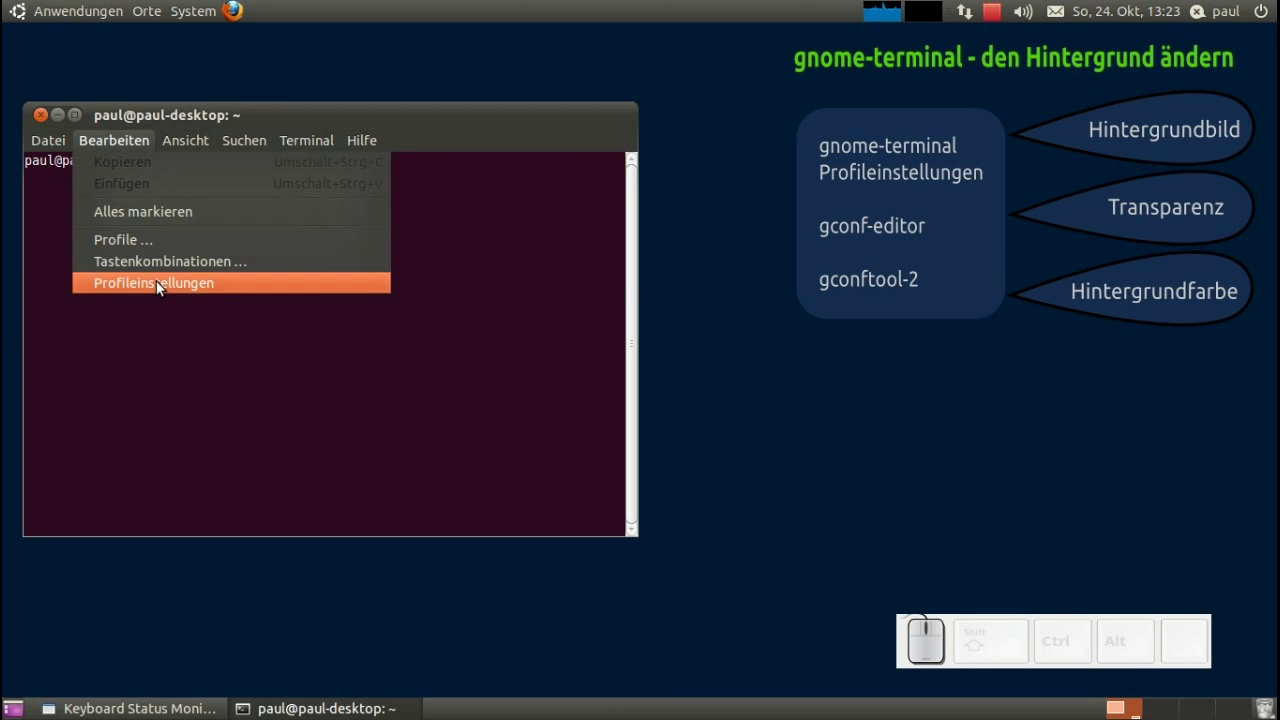
left_click(156, 291)
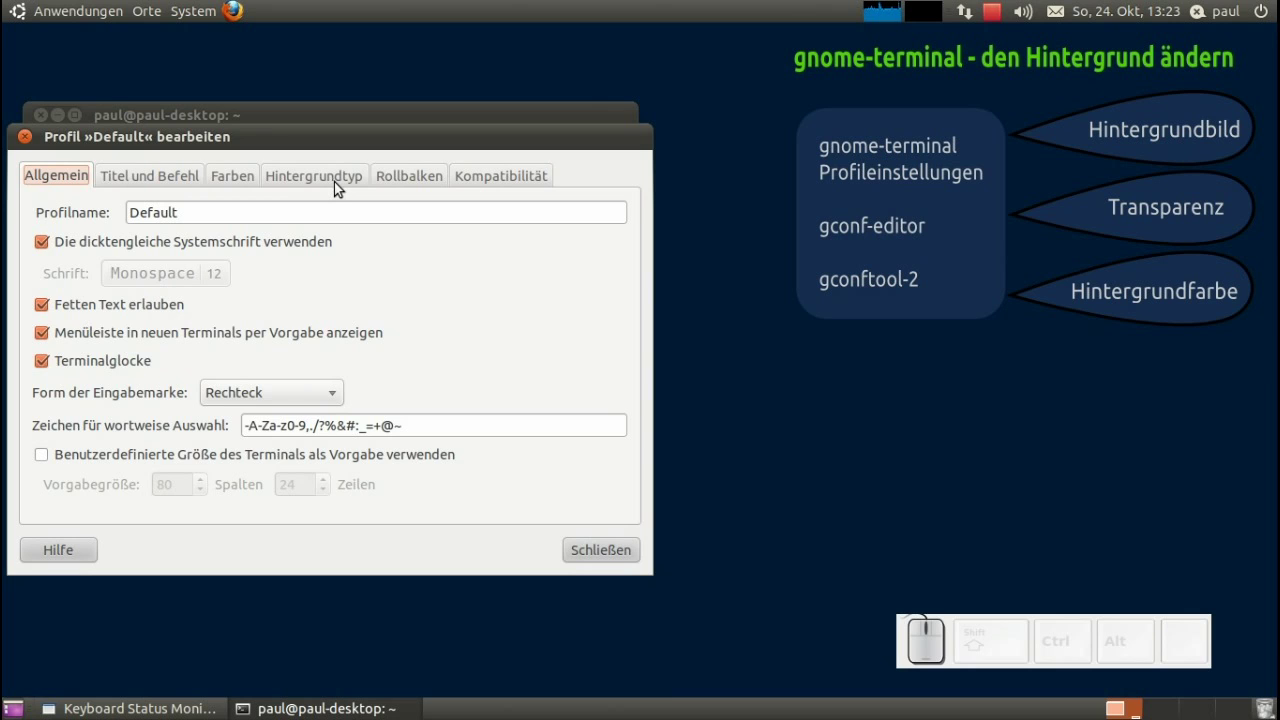
left_click(333, 191)
left_click_drag(327, 146, 908, 136)
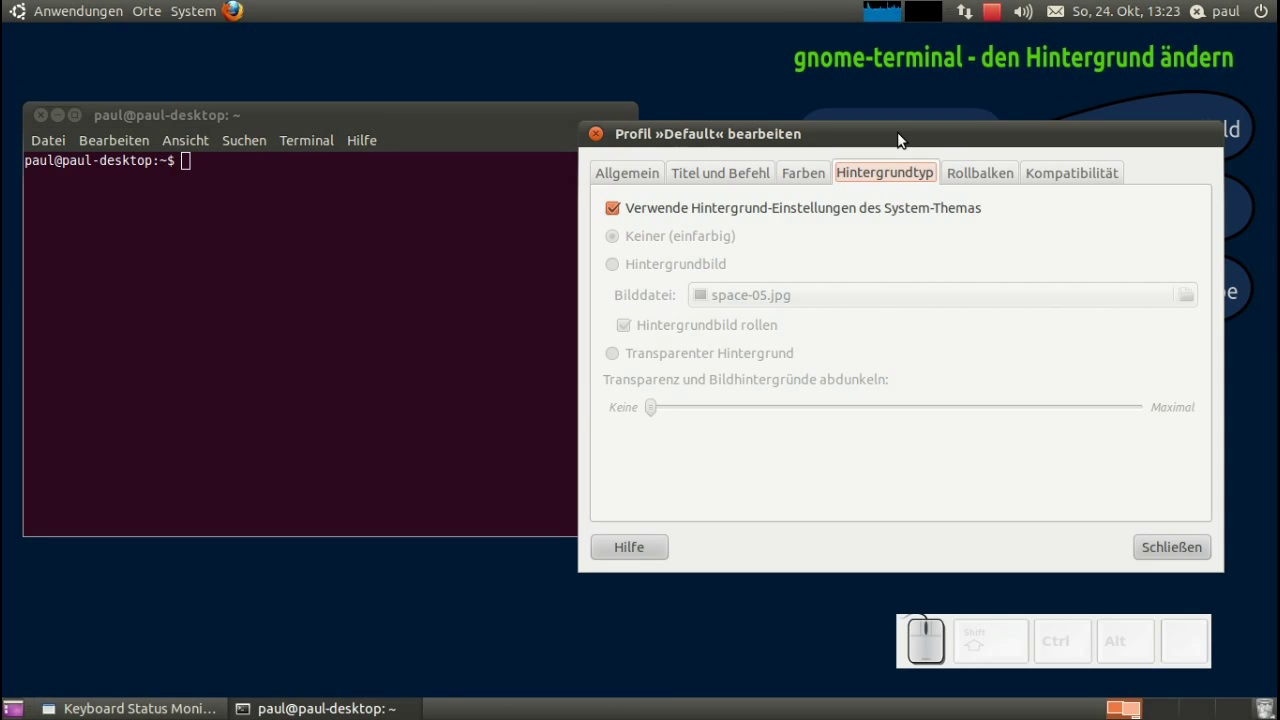
left_click_drag(810, 135, 772, 209)
Drop the theme background, preview Hintergrundbild and Transparent, then keep Keiner (einfarbig).
left_click(772, 209)
left_click(745, 274)
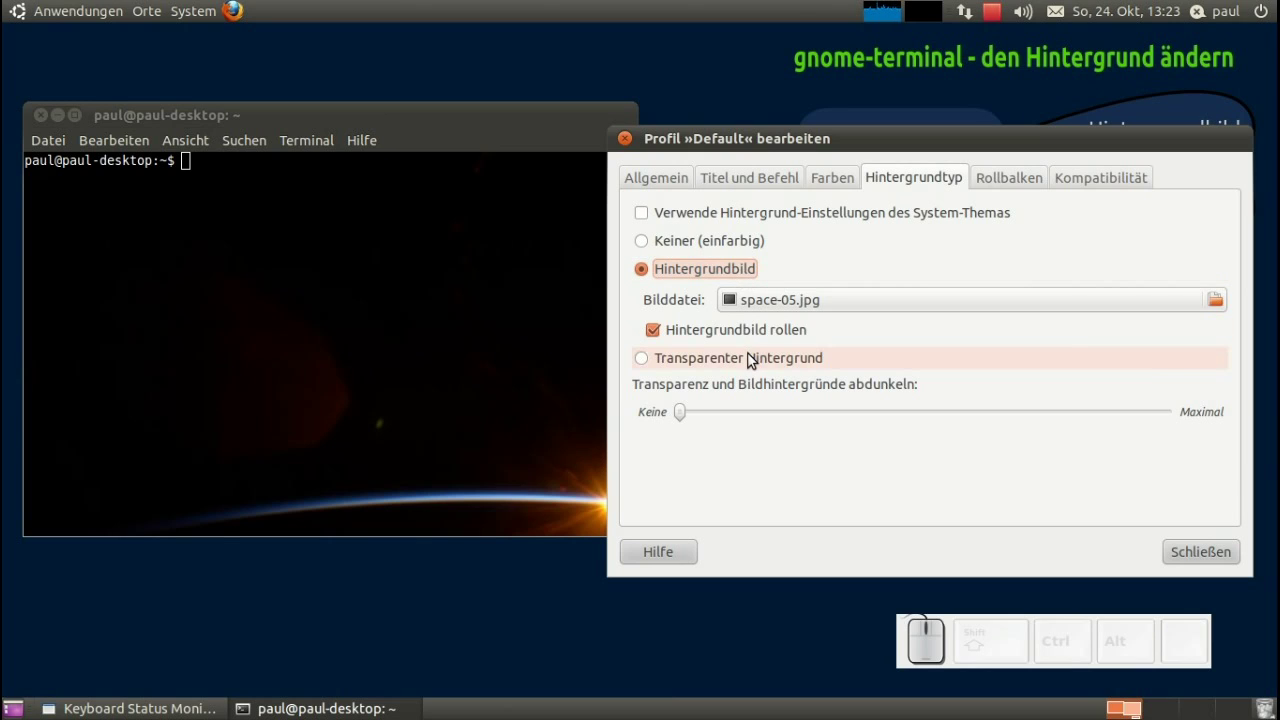
left_click(755, 358)
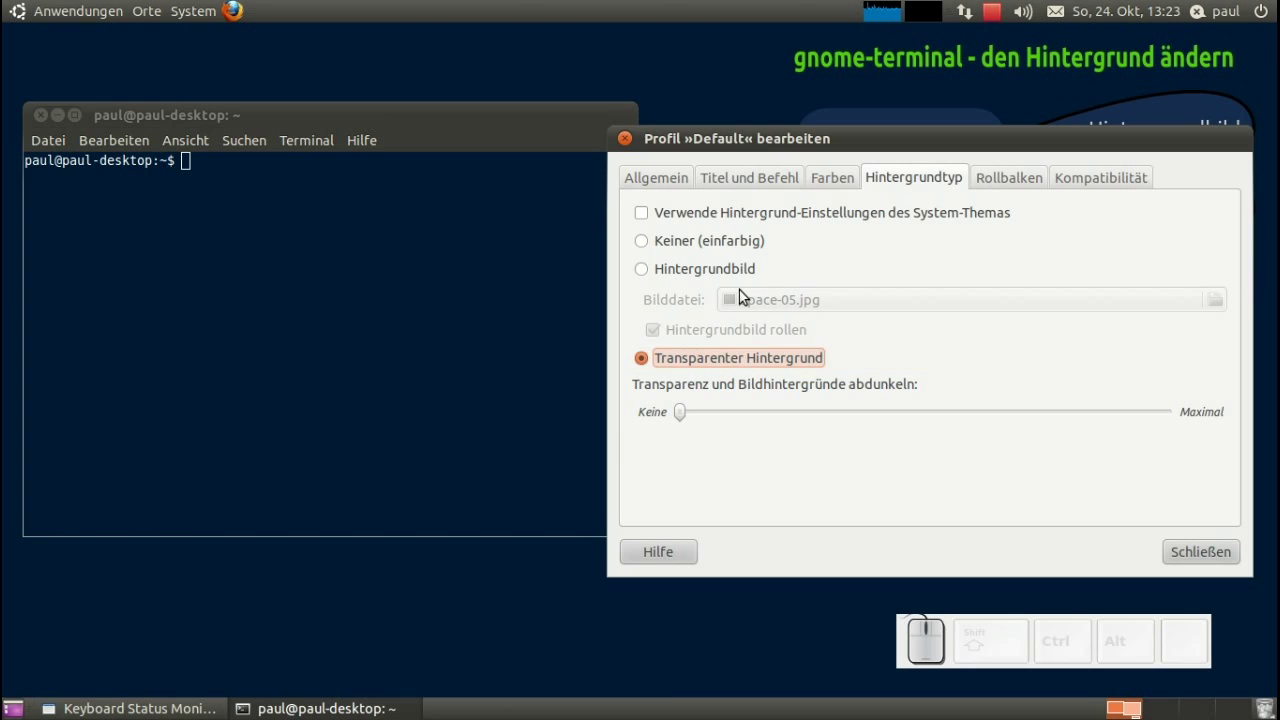
left_click(745, 243)
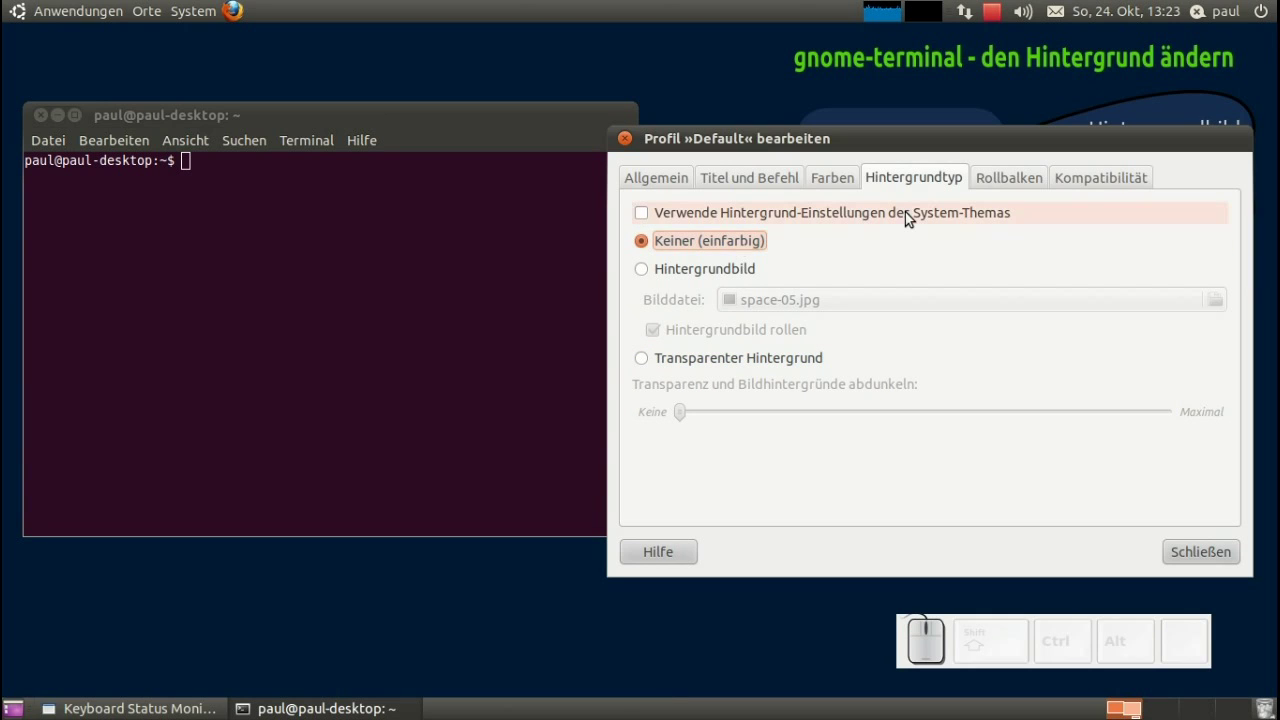
Turn off system-theme colours, choose a light lavender Hintergrundfarbe, and close the profile editor.
left_click(835, 176)
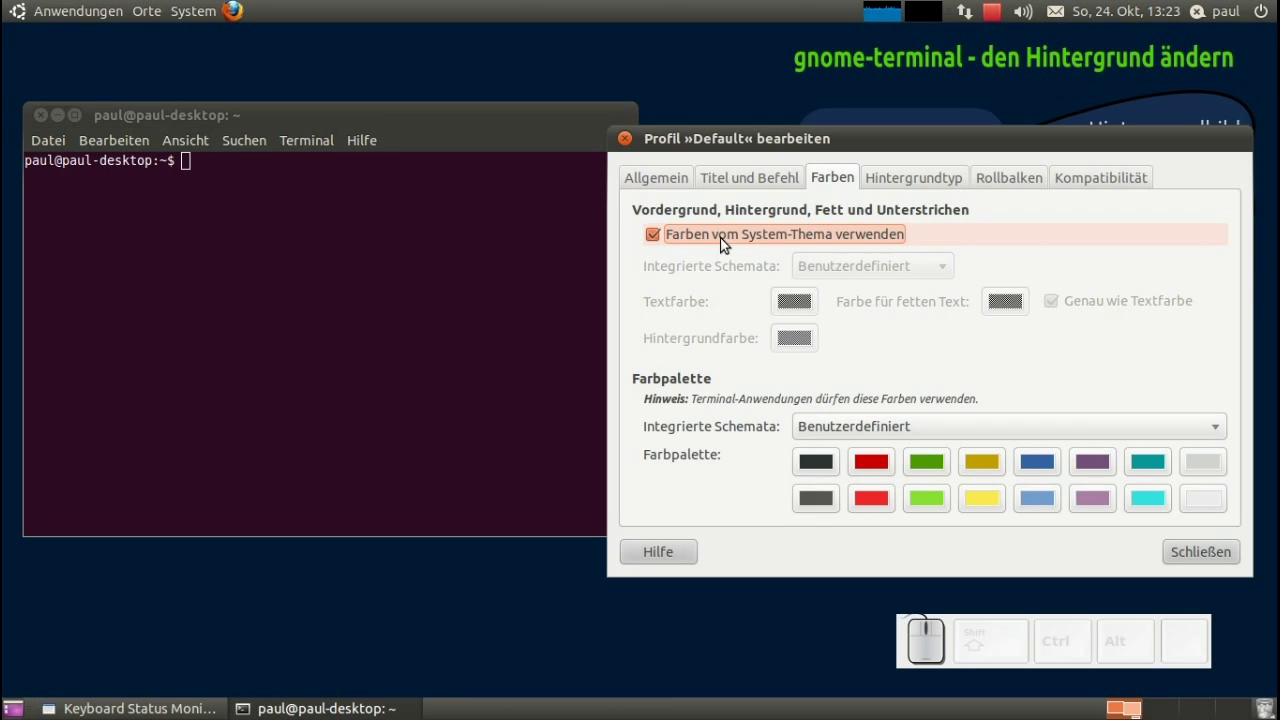
left_click(728, 241)
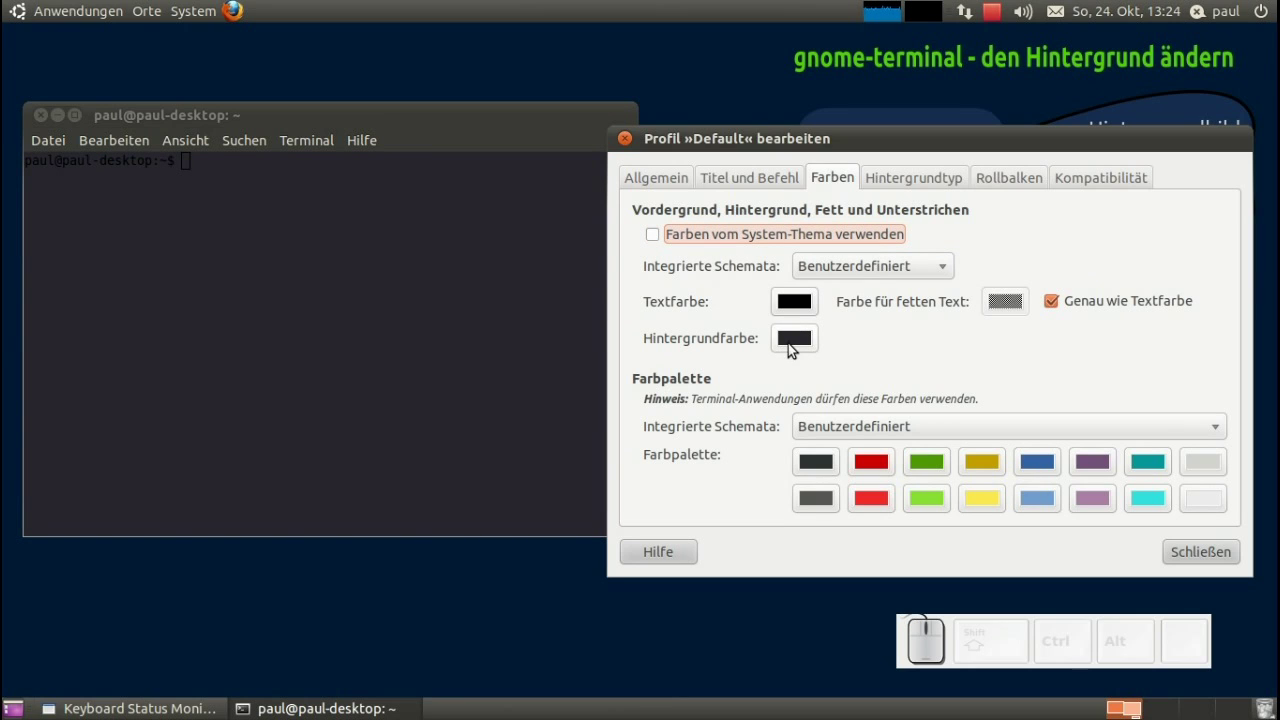
left_click(800, 339)
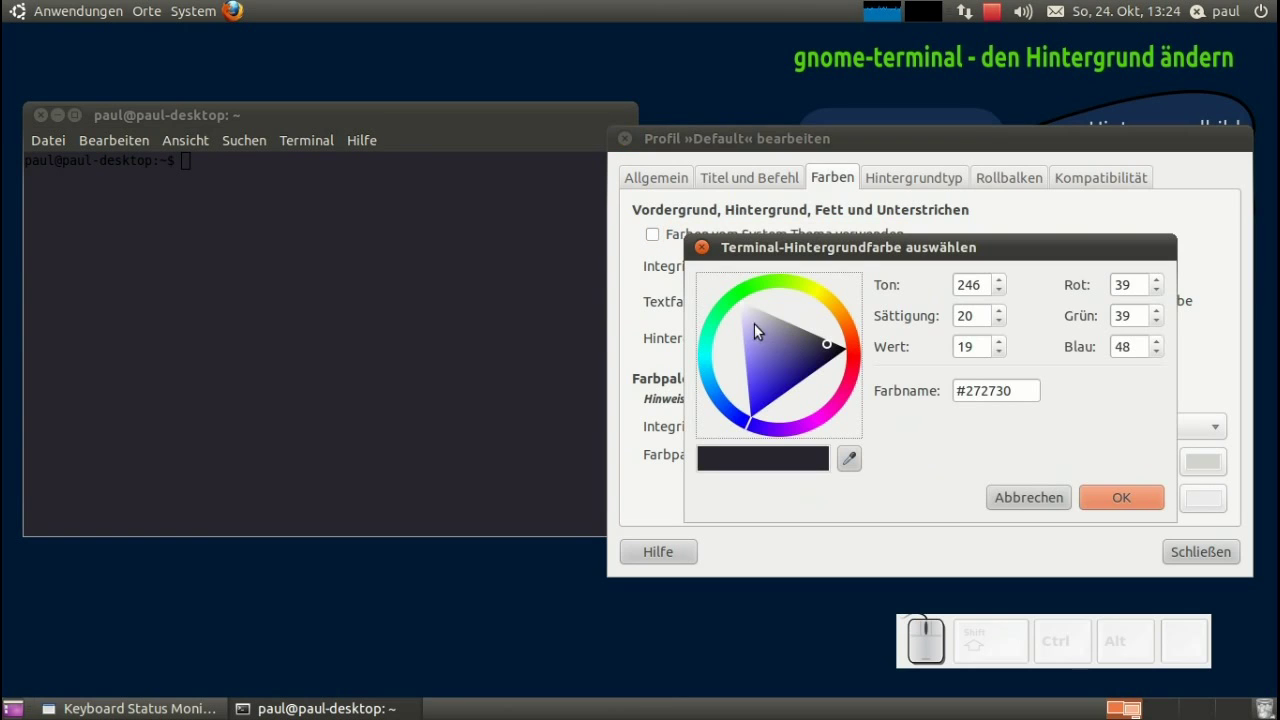
left_click(760, 319)
left_click(1118, 507)
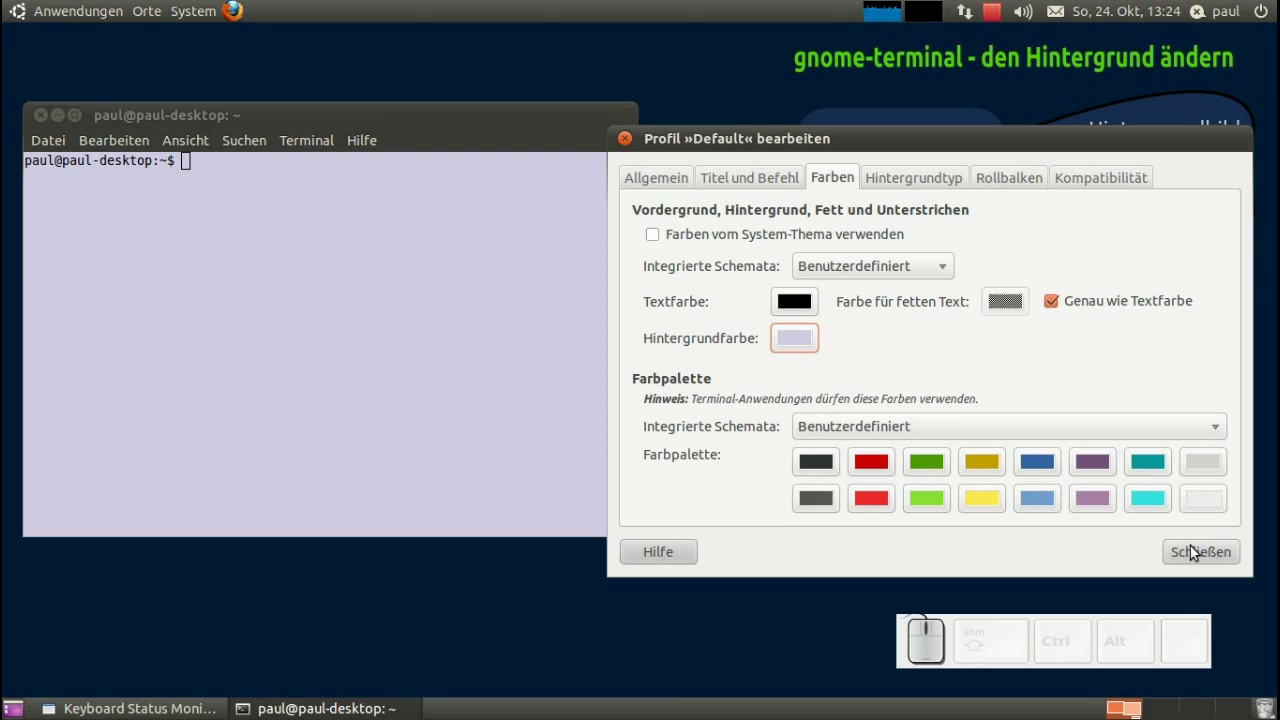
left_click_drag(1200, 555, 1195, 554)
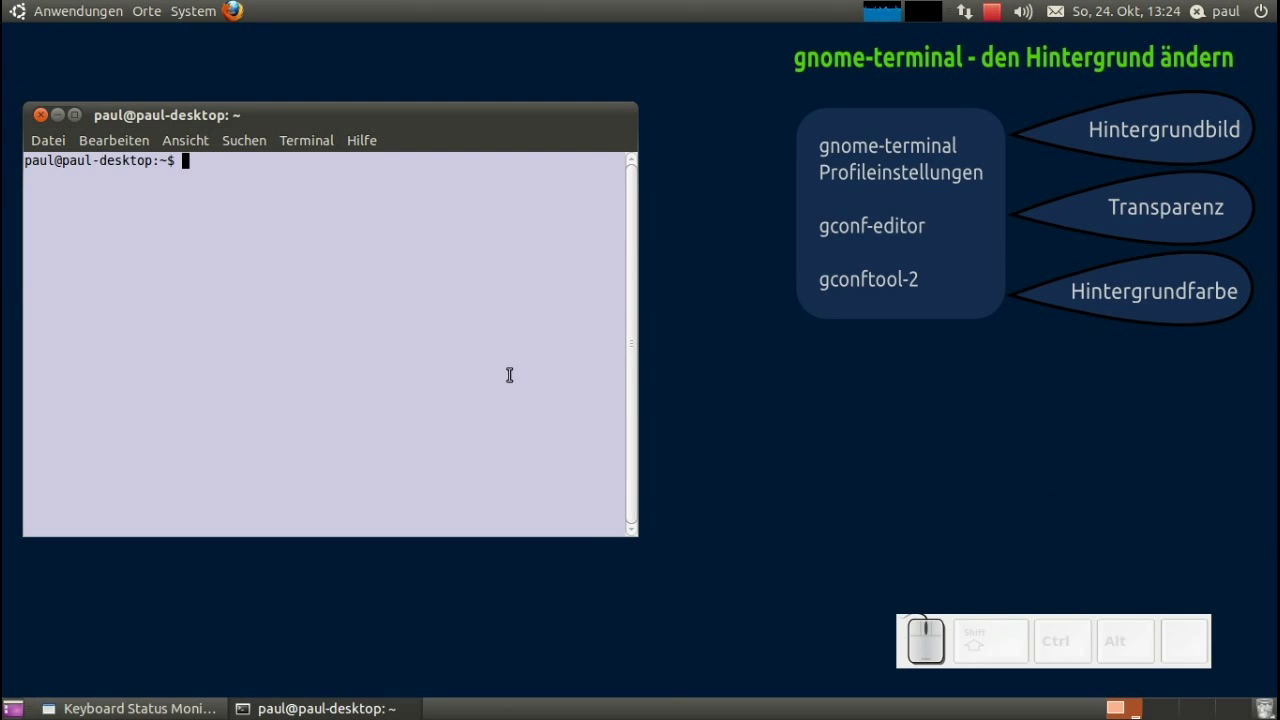
Reopen the Default profile editor beside the terminal, showing Hintergrundtyp still set to solid.
left_click(103, 147)
left_click(193, 301)
left_click_drag(392, 136, 910, 164)
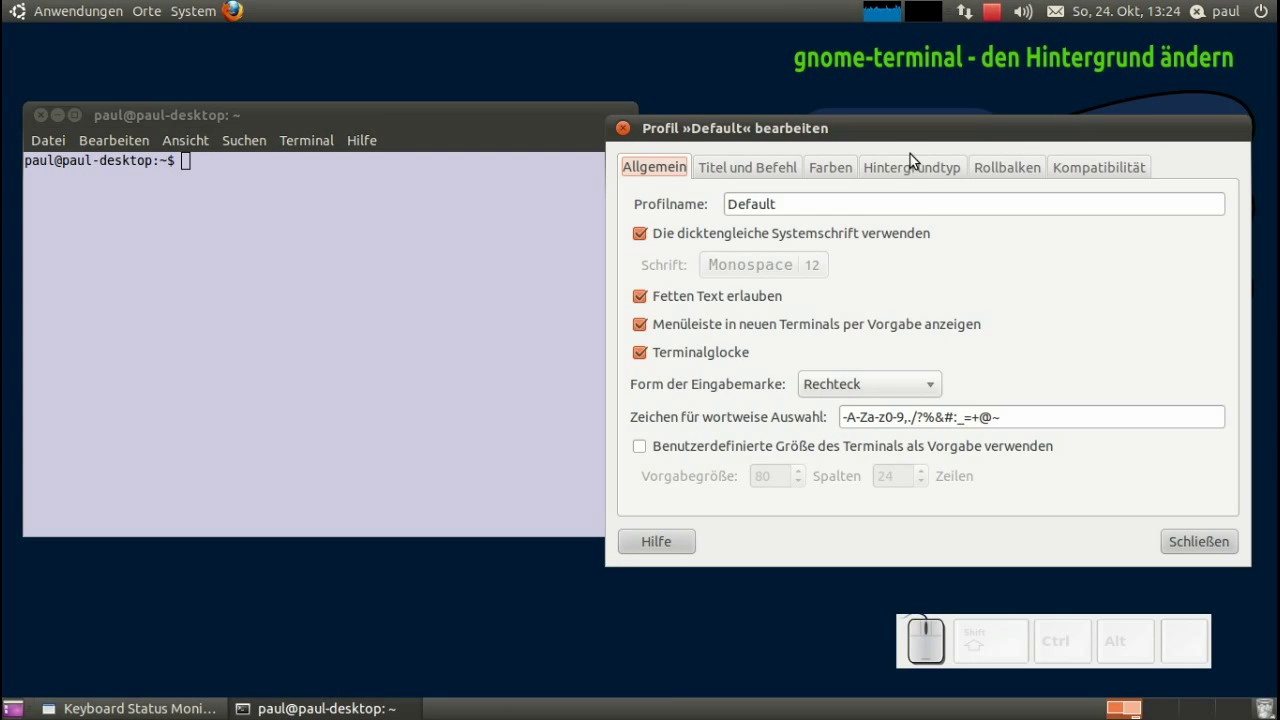
left_click(914, 172)
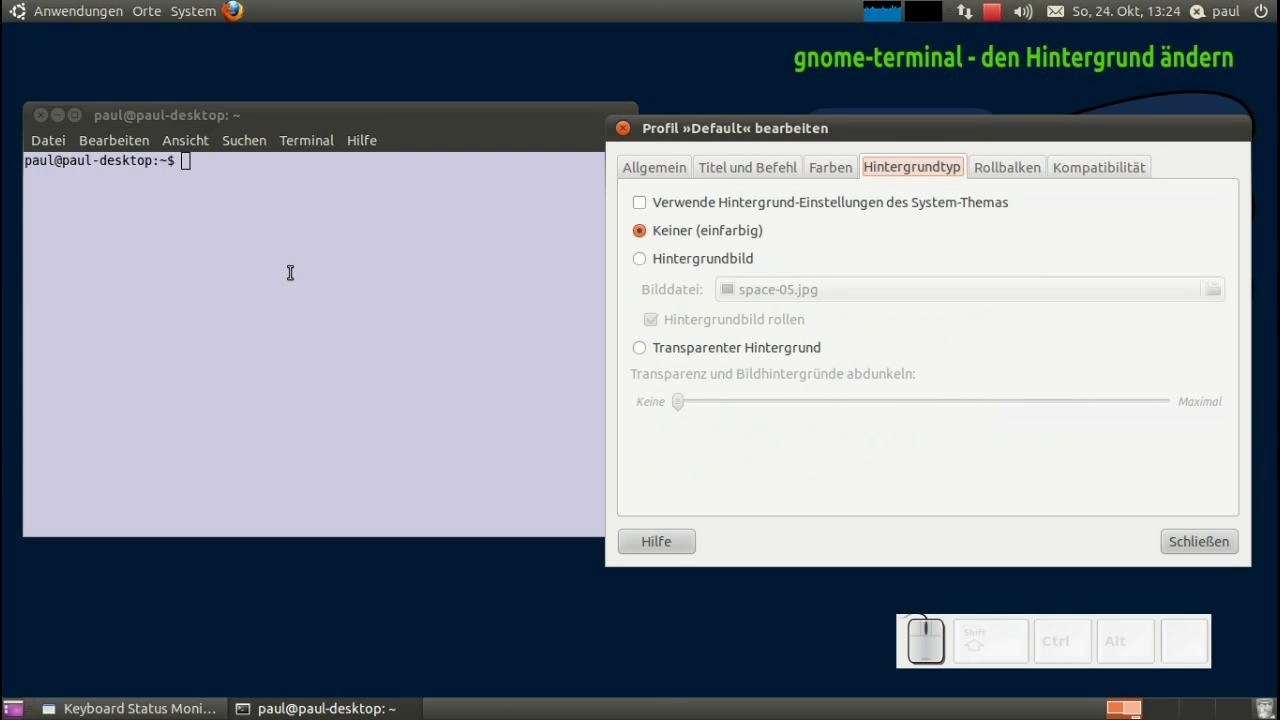
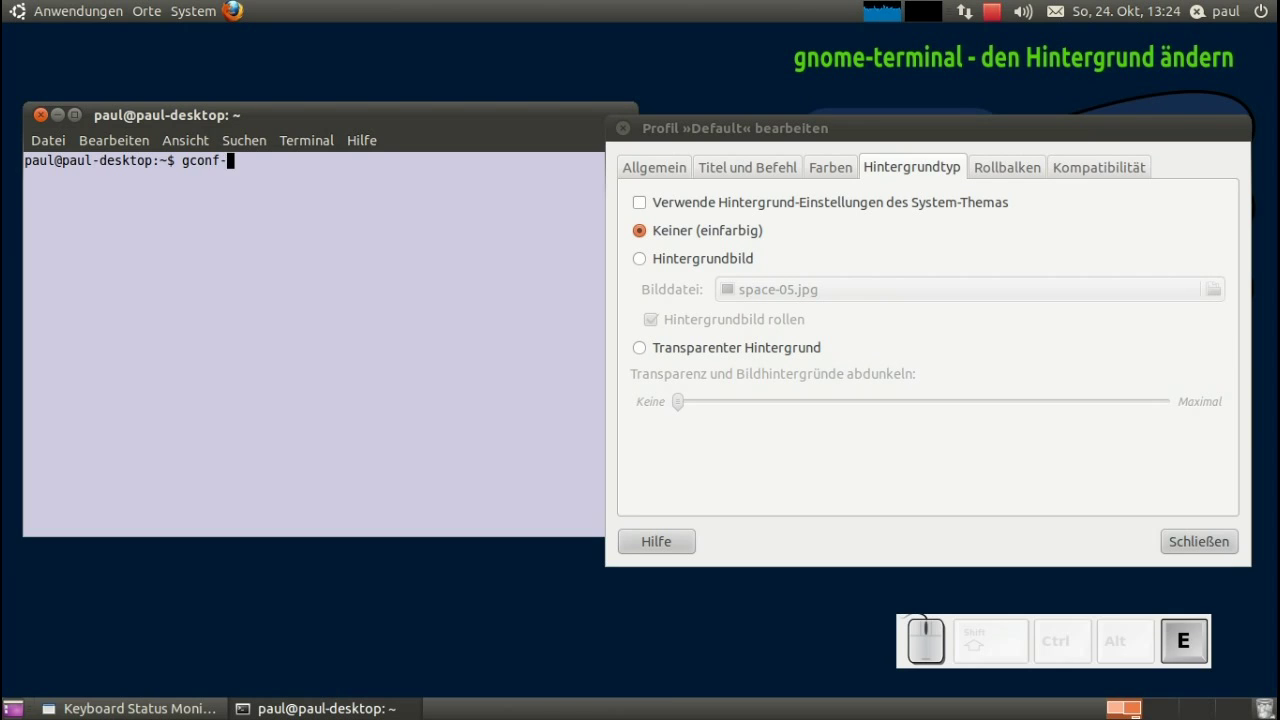
Launch gconf-editor and expand apps > gnome-terminal > profiles > Default to list its keys.
key("Return")
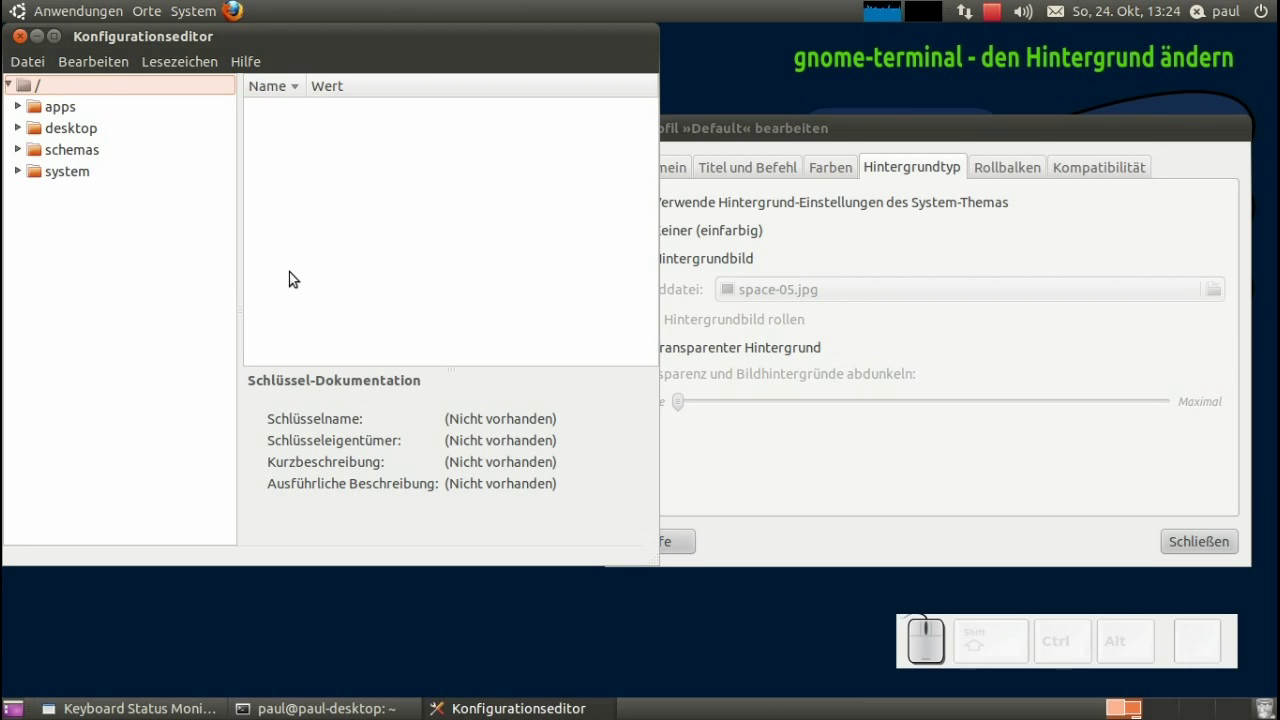
left_click_drag(249, 39, 638, 124)
left_click(638, 124)
left_click_drag(816, 259, 731, 356)
left_click(730, 356)
left_click(701, 425)
left_click(701, 446)
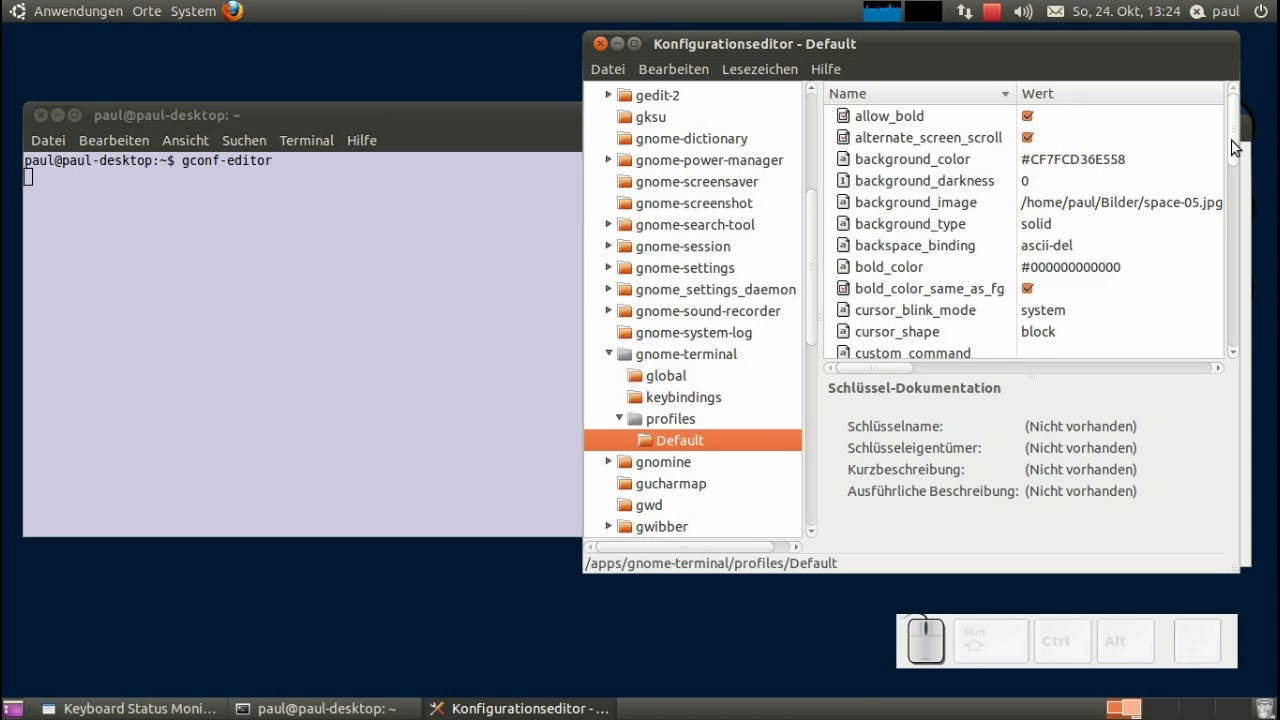
Toggle the theme-colours key, then edit background_type to transparent and back to solid.
left_click_drag(1239, 143, 1057, 285)
left_click(1041, 305)
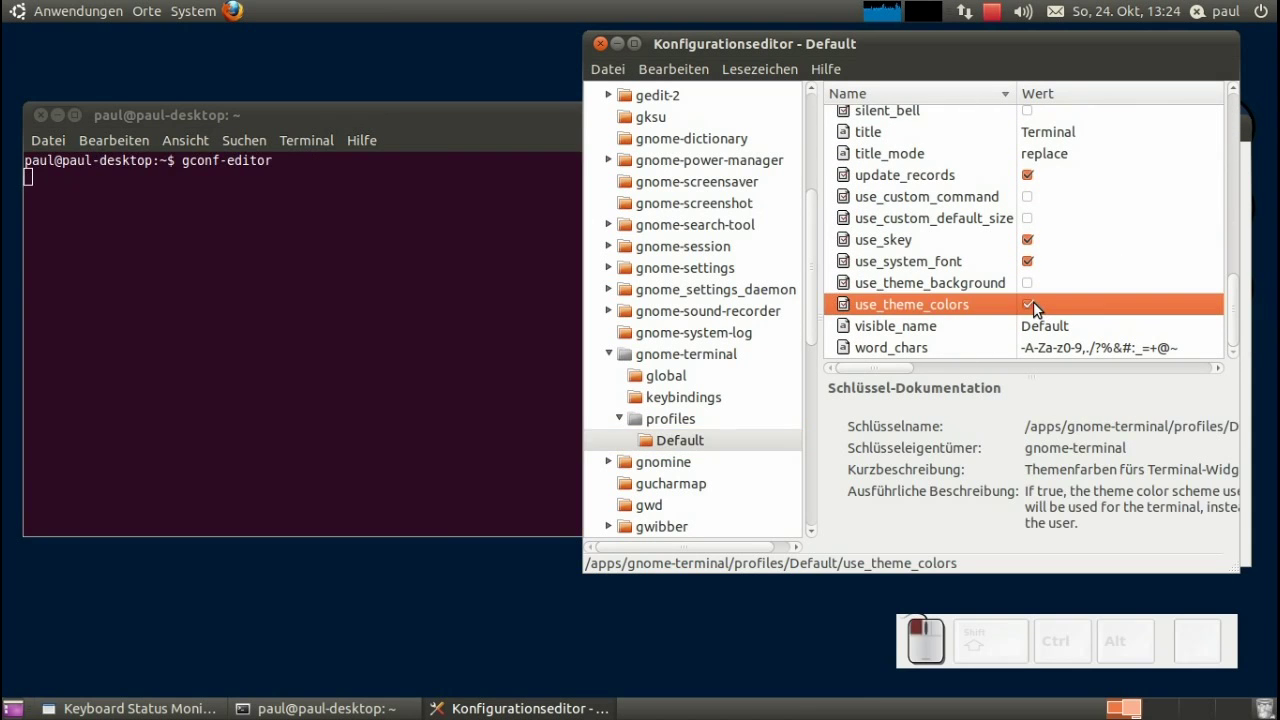
left_click(1038, 306)
left_click_drag(1238, 325, 1075, 237)
left_click(1061, 238)
left_click(1061, 238)
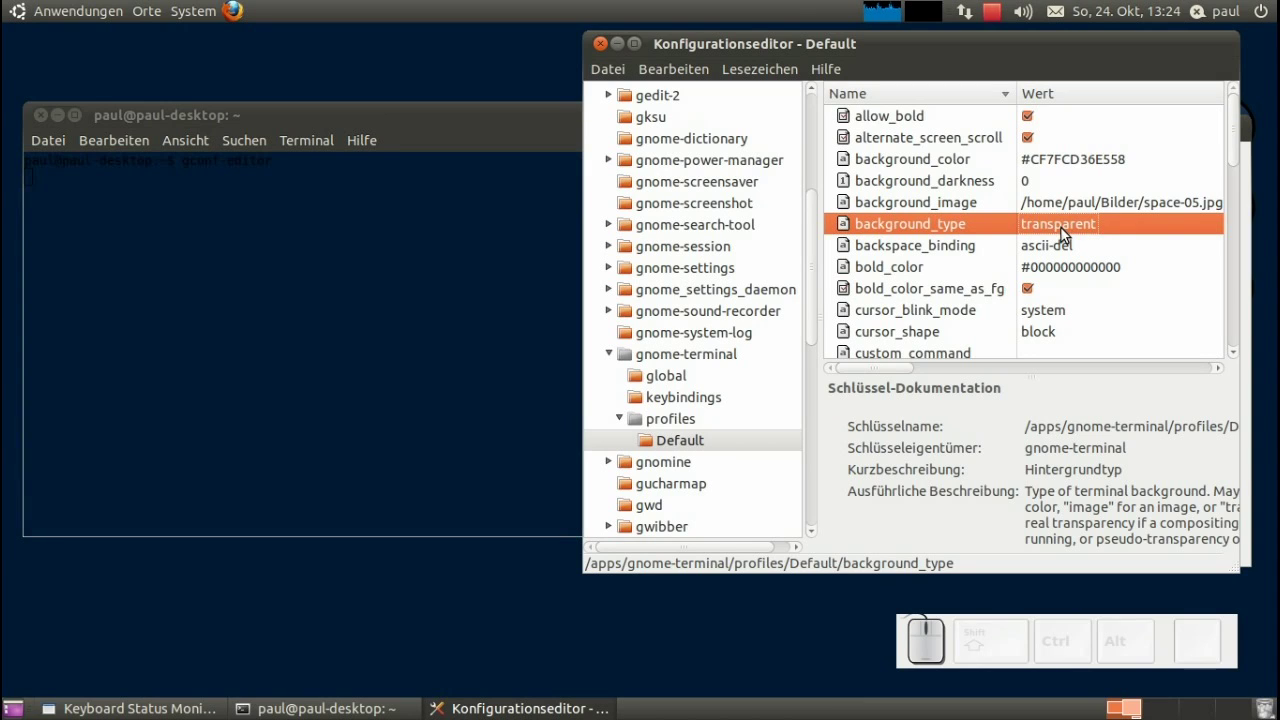
left_click(1061, 238)
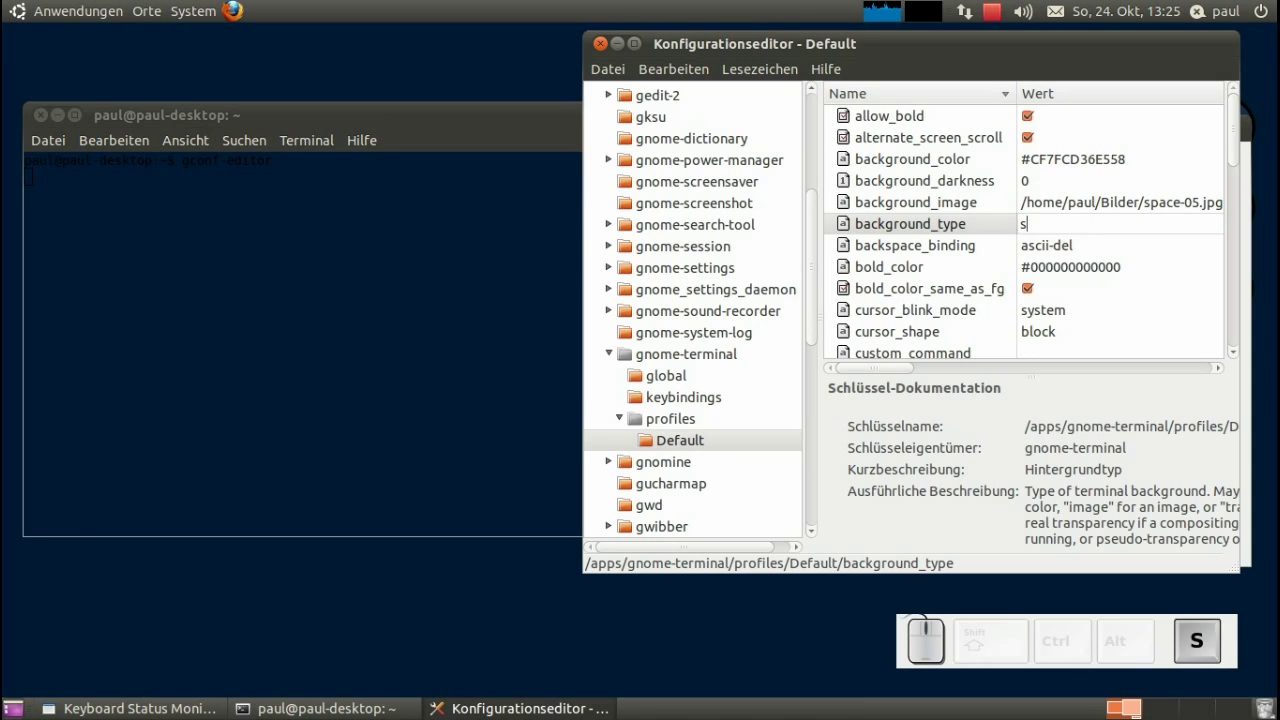
key("d")
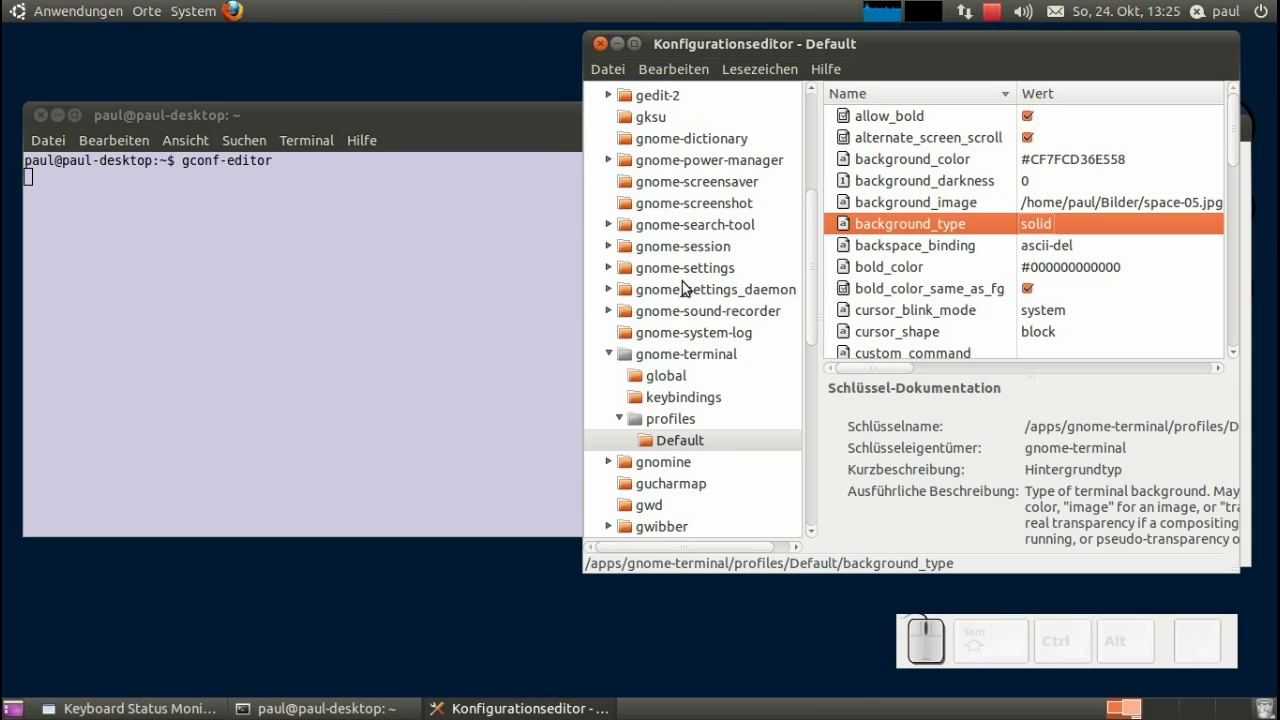
Run gconftool-2 -s /apps/gnome-terminal/profiles/Default/background_type --type=string transparent in a new tab.
left_click(52, 148)
left_click(100, 198)
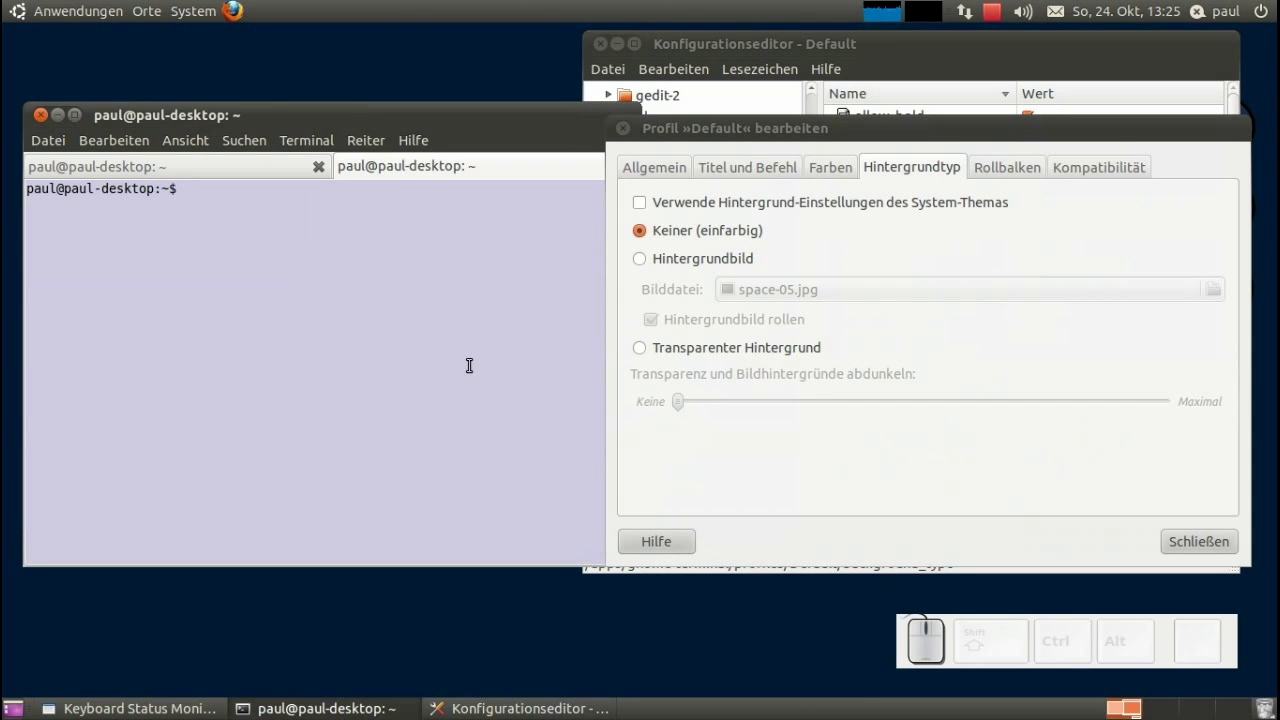
key("g")
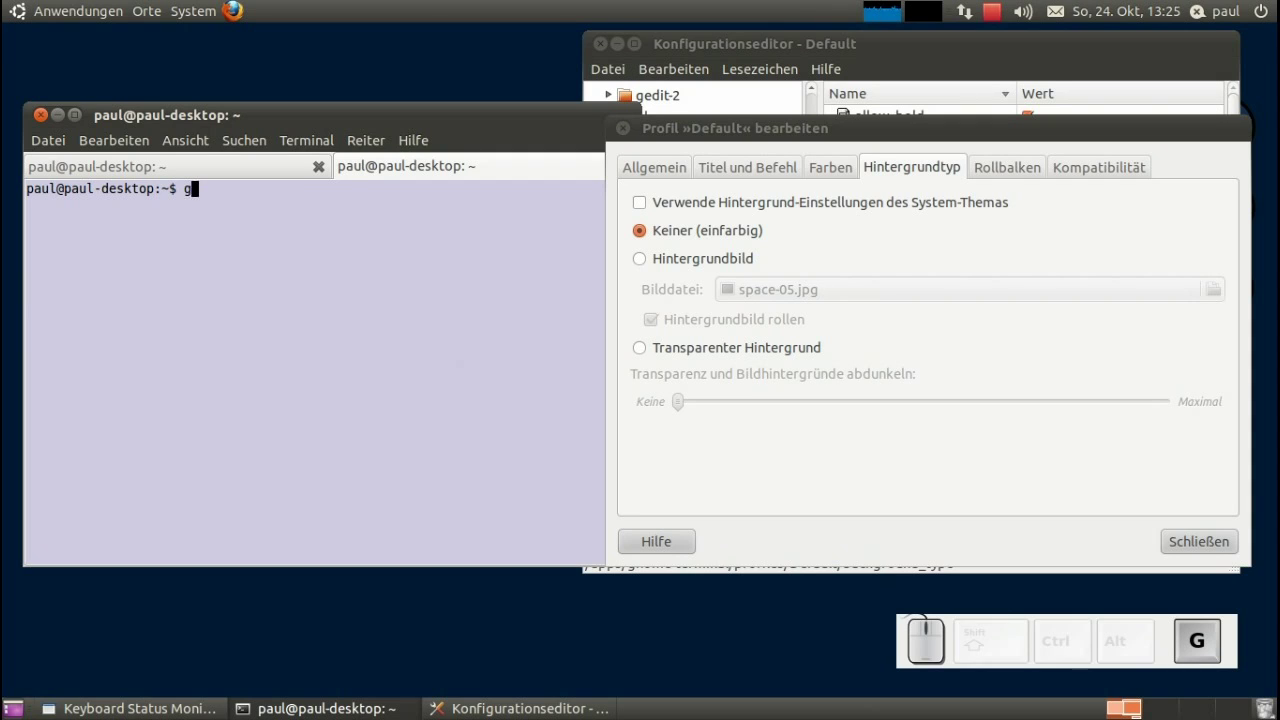
key("c")
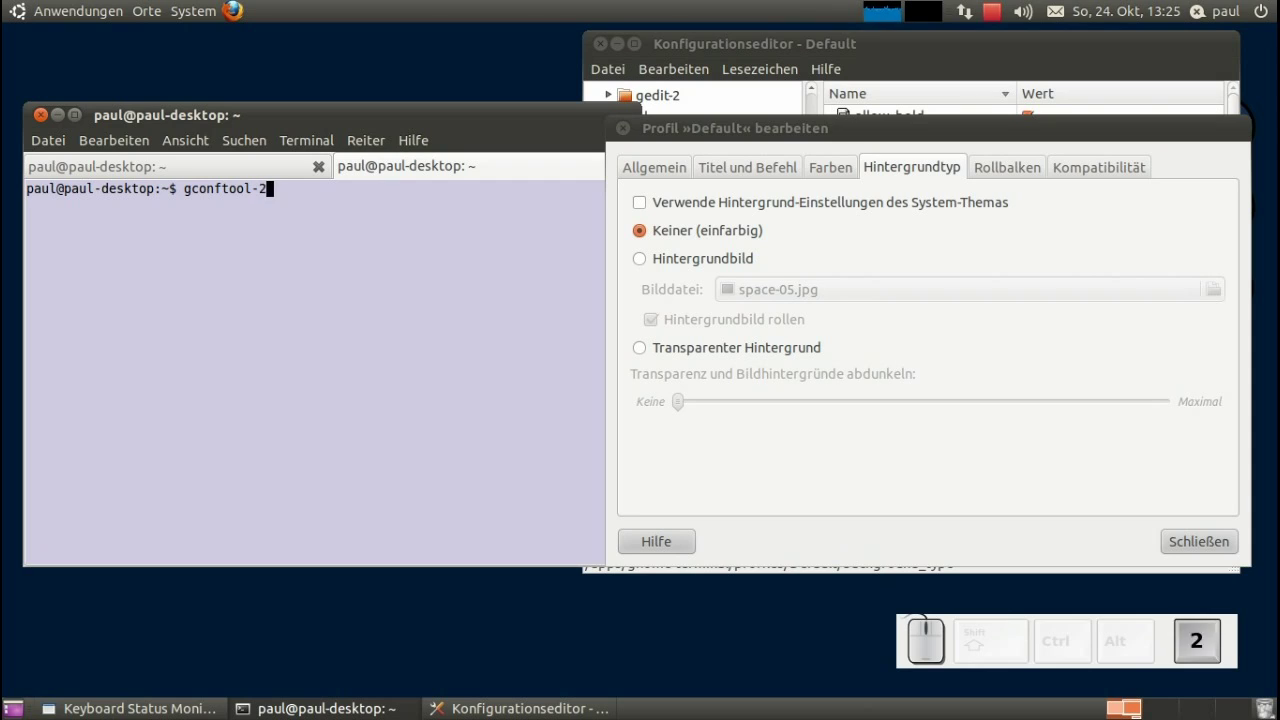
key("space")
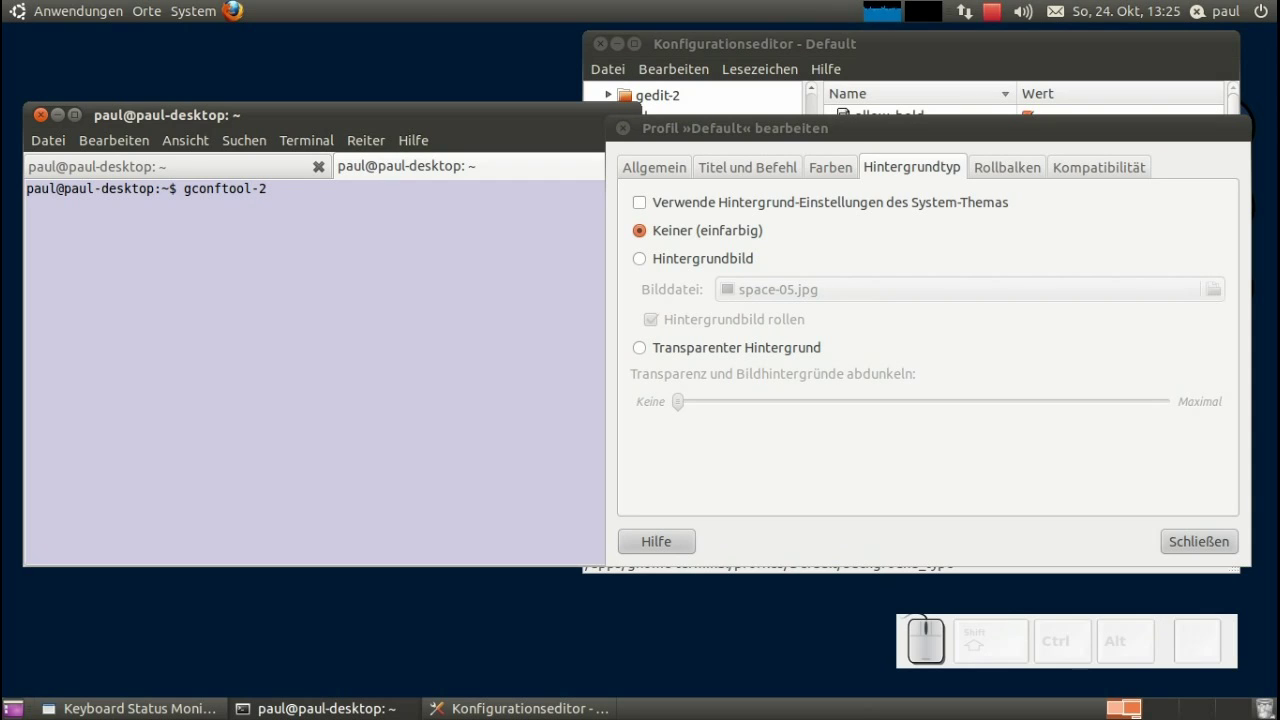
key("space")
key("shift+7")
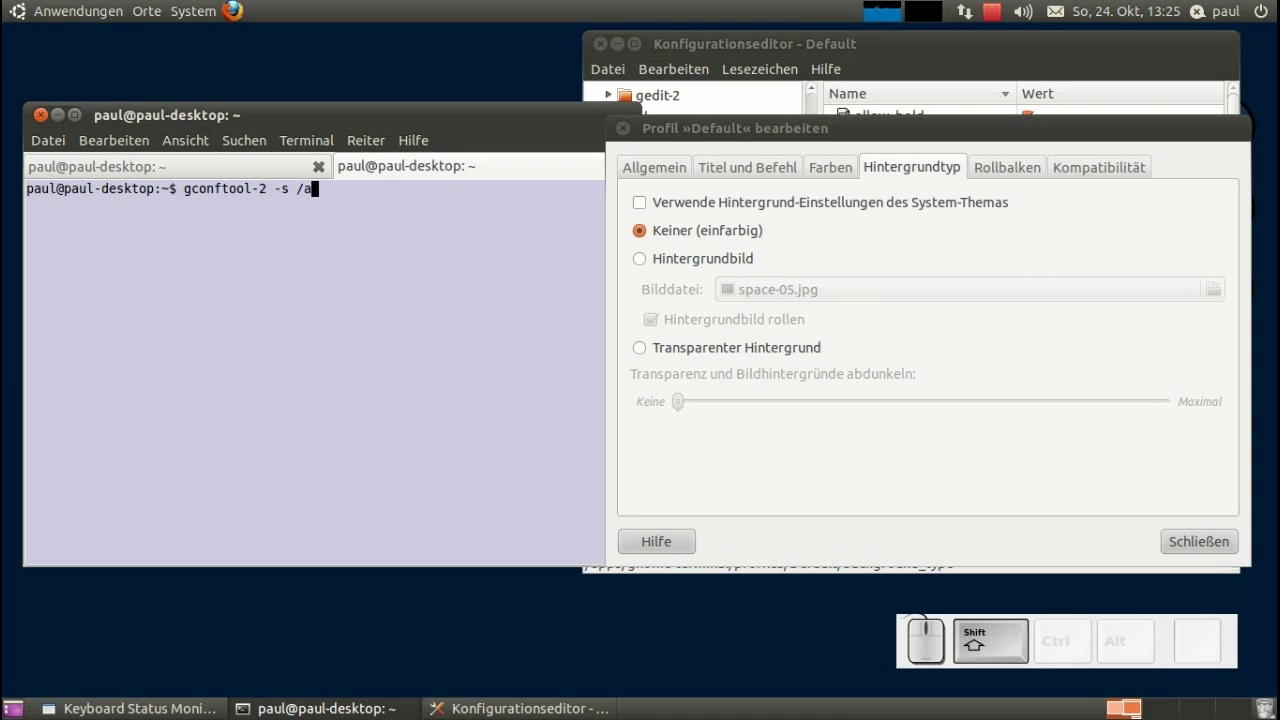
key("7")
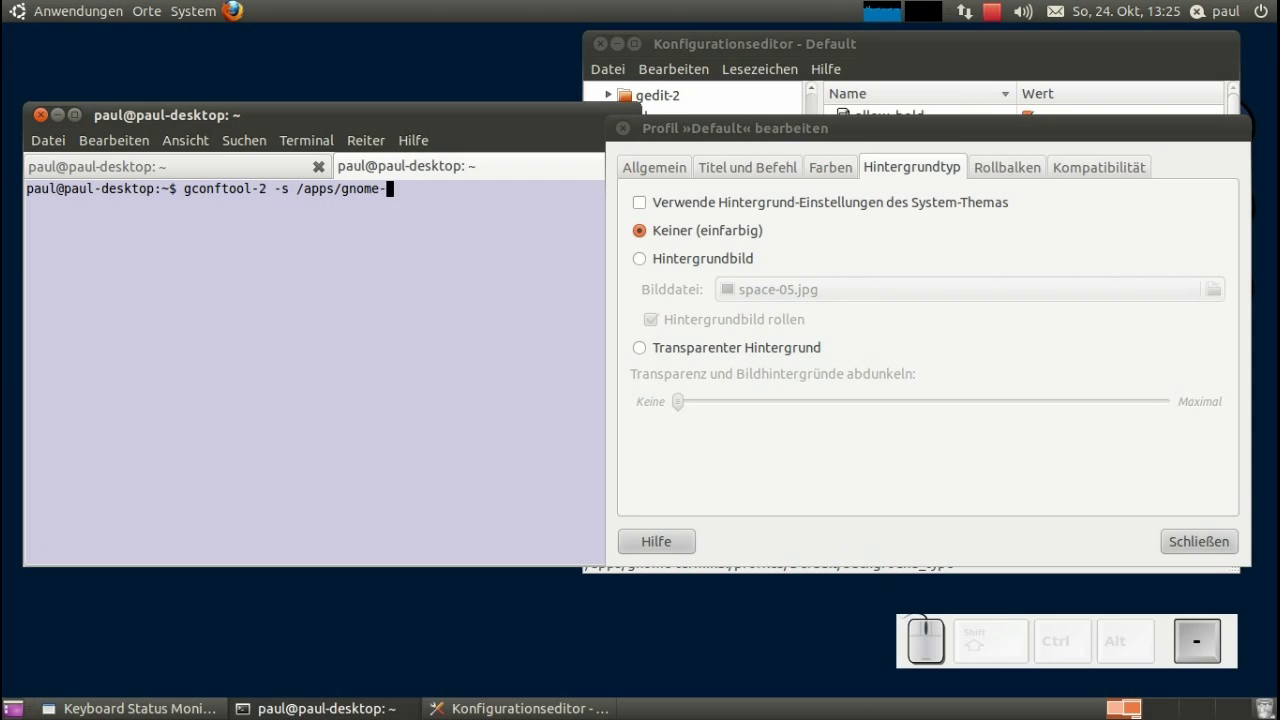
key("shift+7")
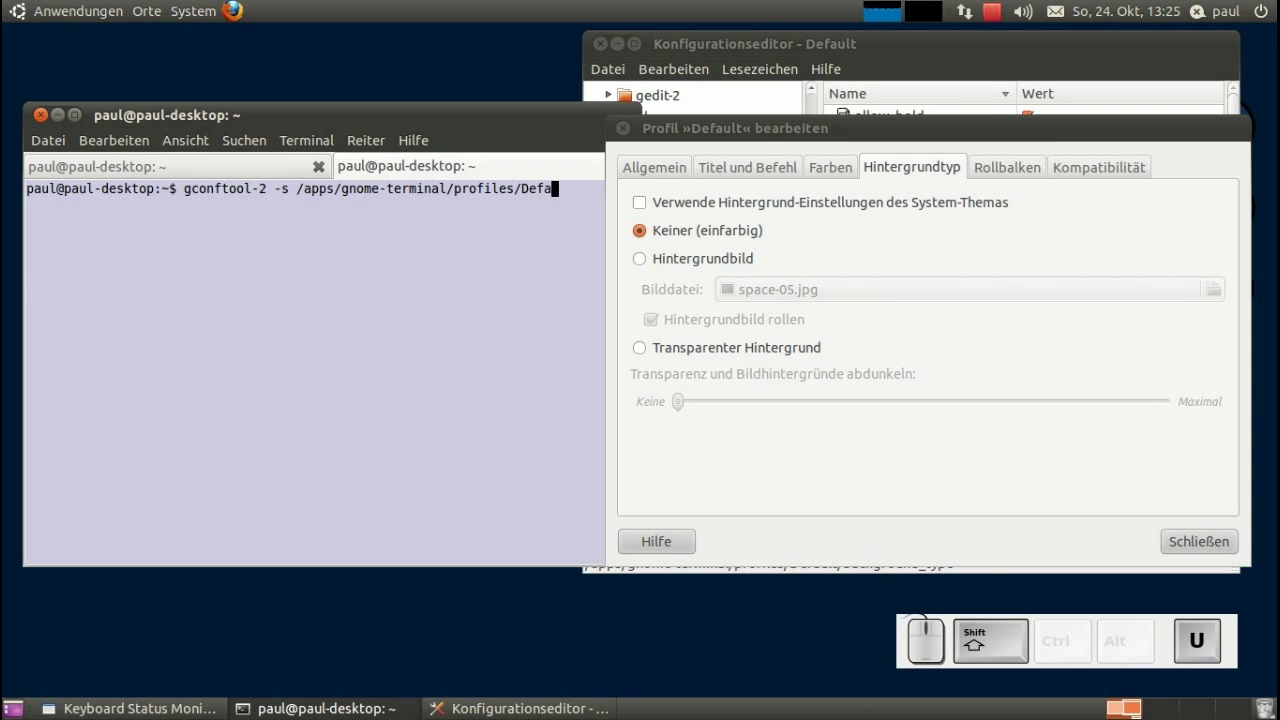
key("BackSpace")
key("t")
key("shift+7")
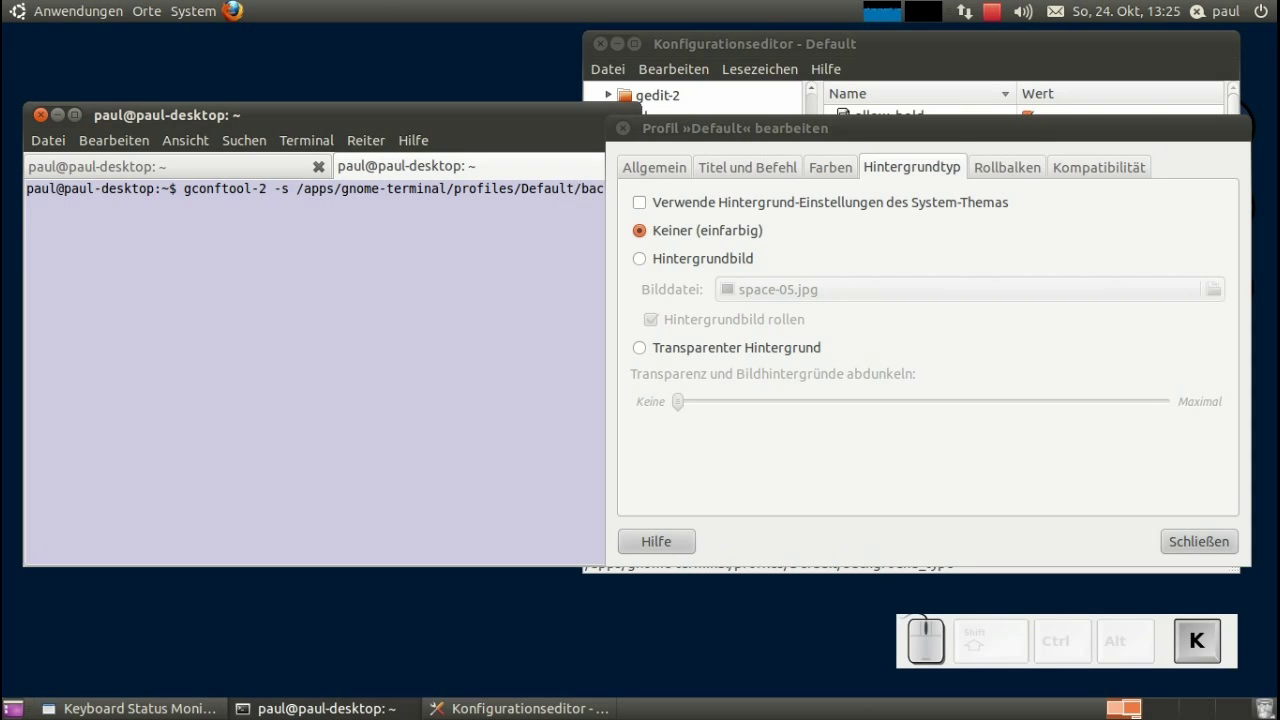
key("BackSpace")
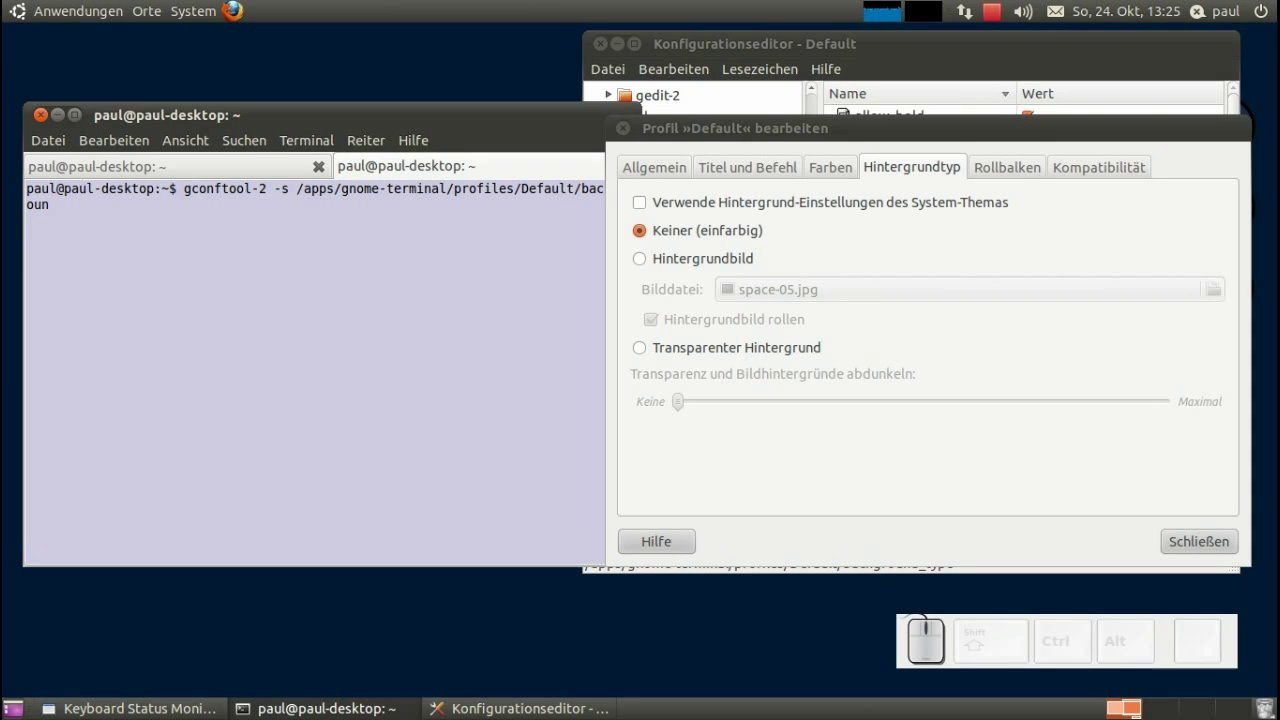
key("n")
key("BackSpace")
key("d")
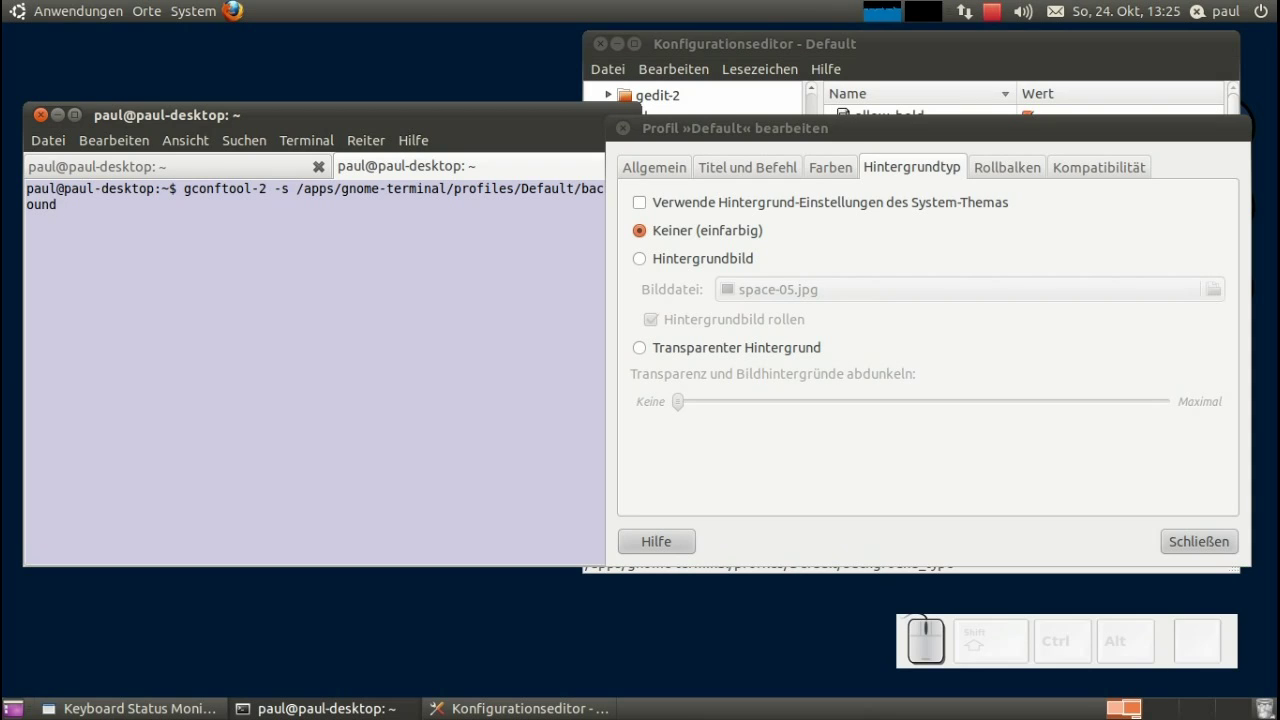
key("shift+-")
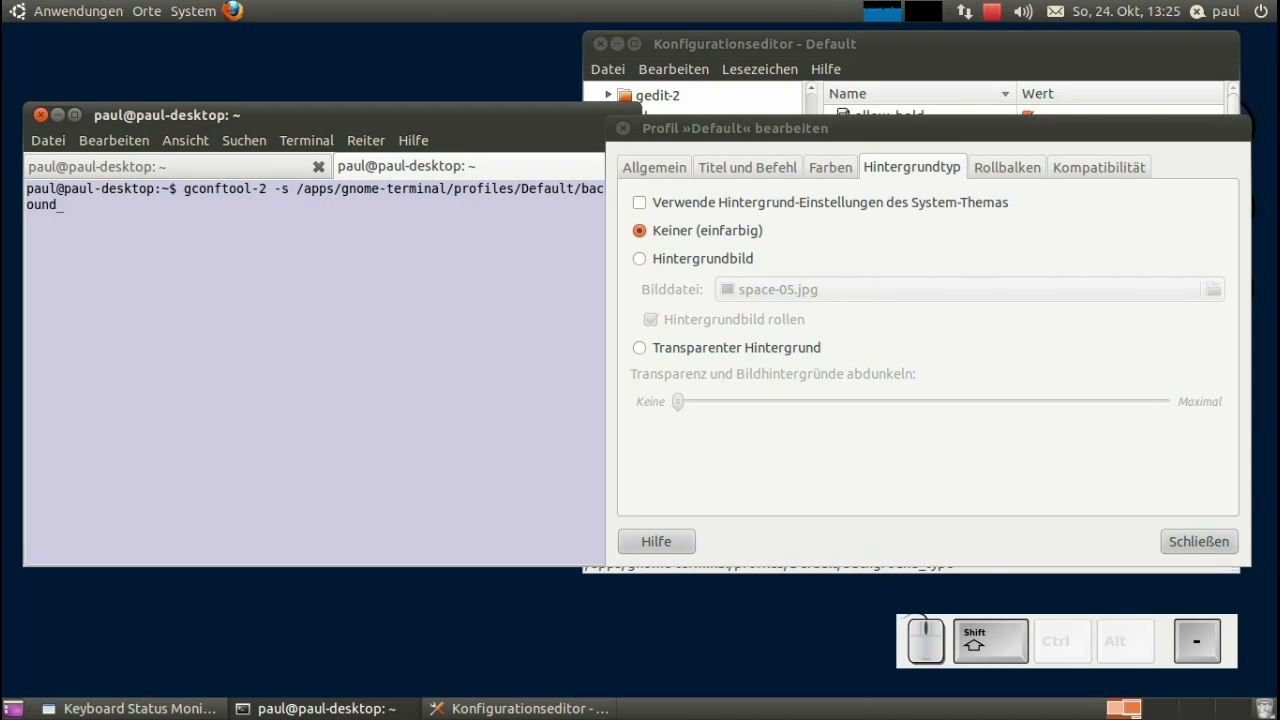
key("t")
key("p")
key("e")
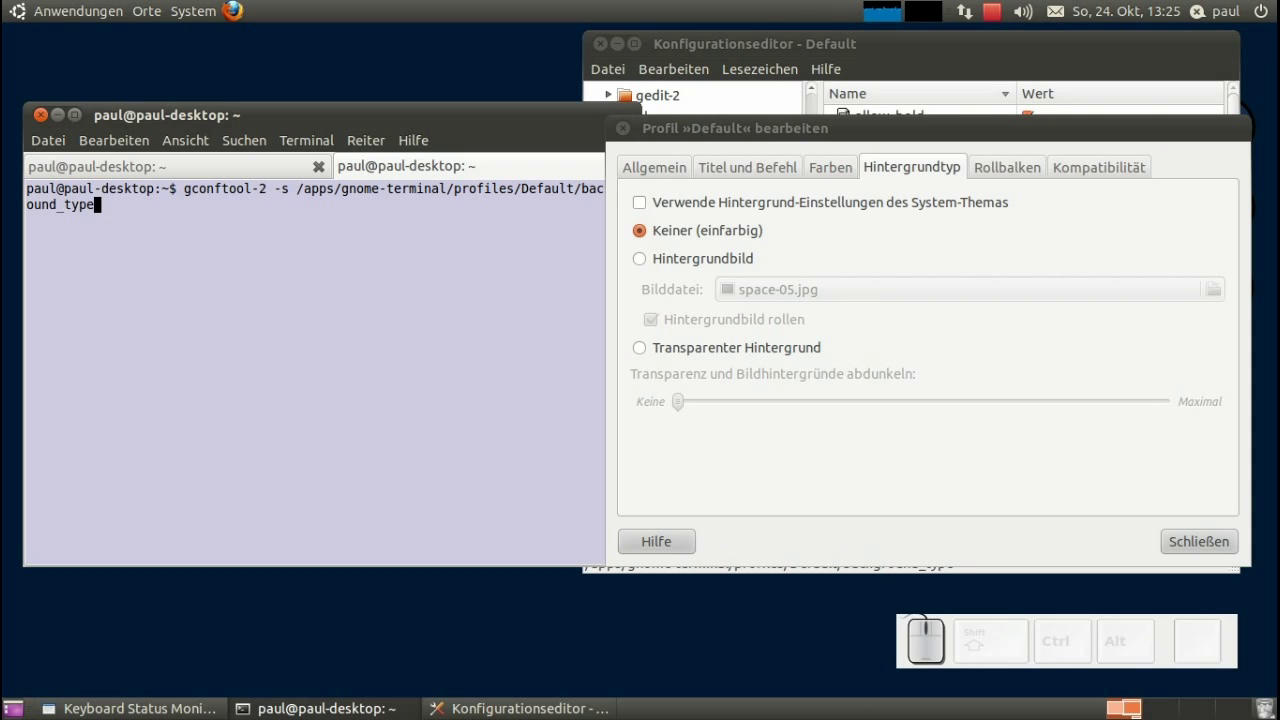
key("space")
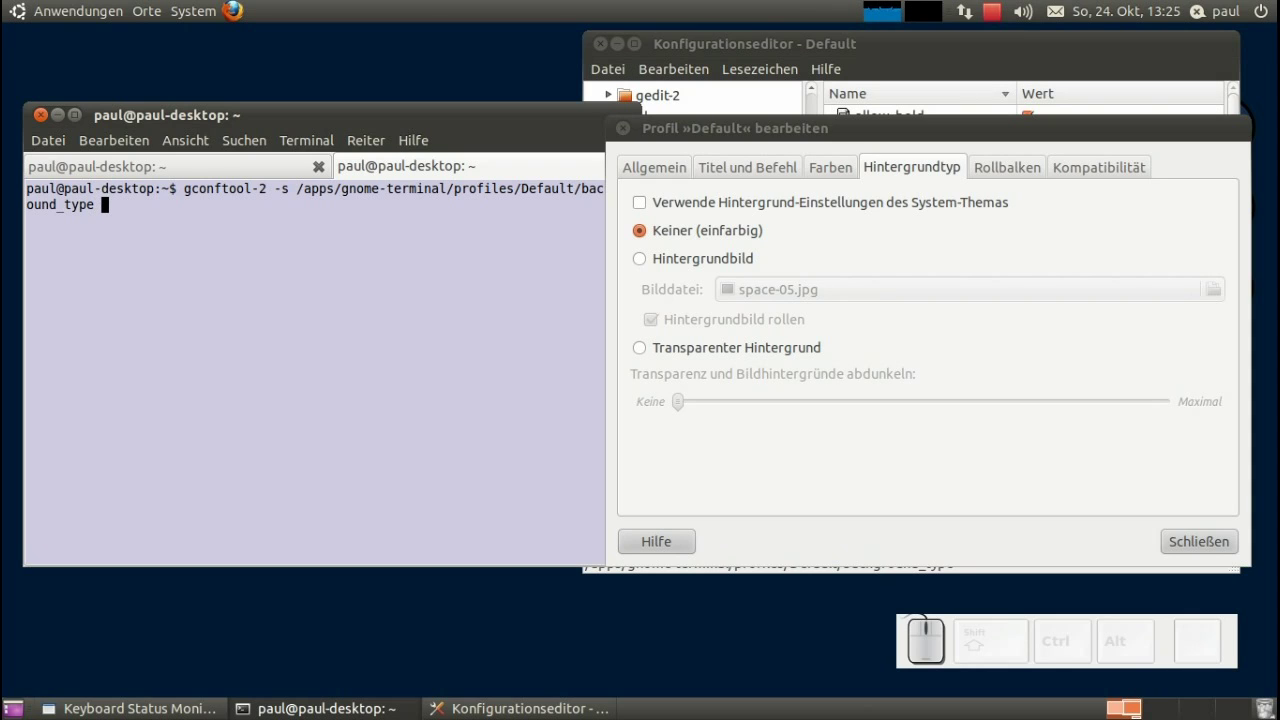
key("-")
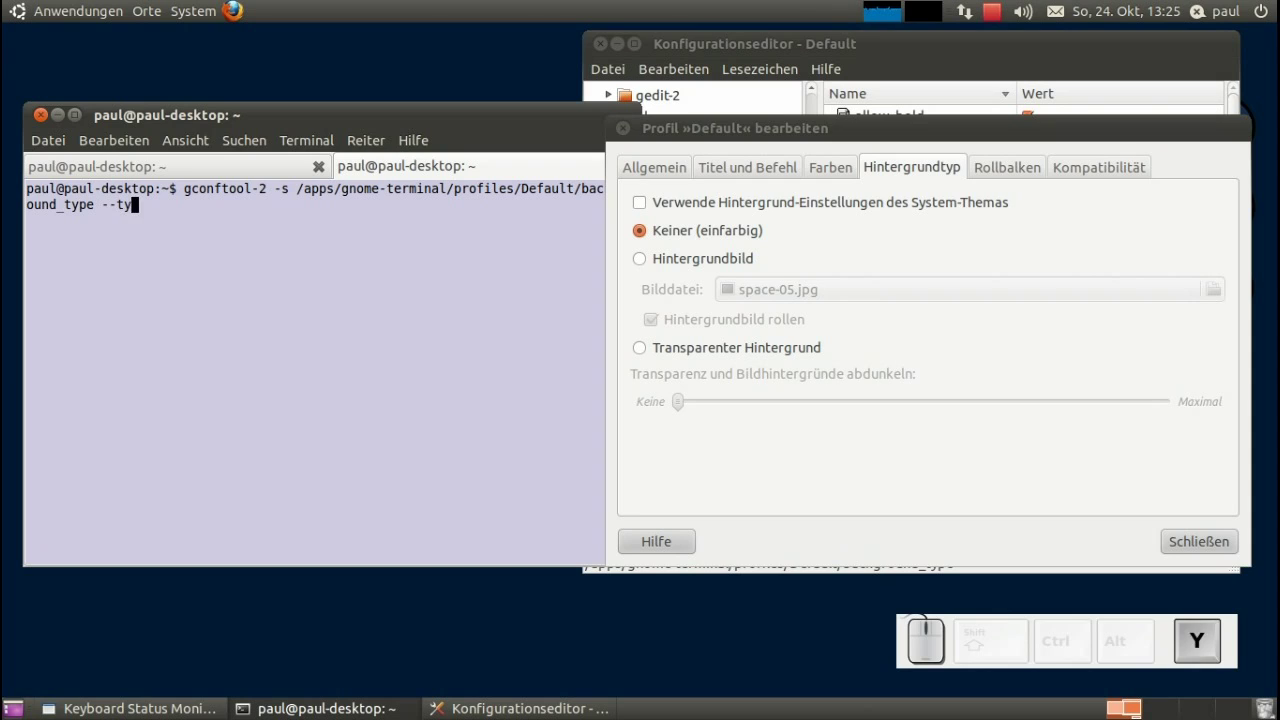
key("shift+0")
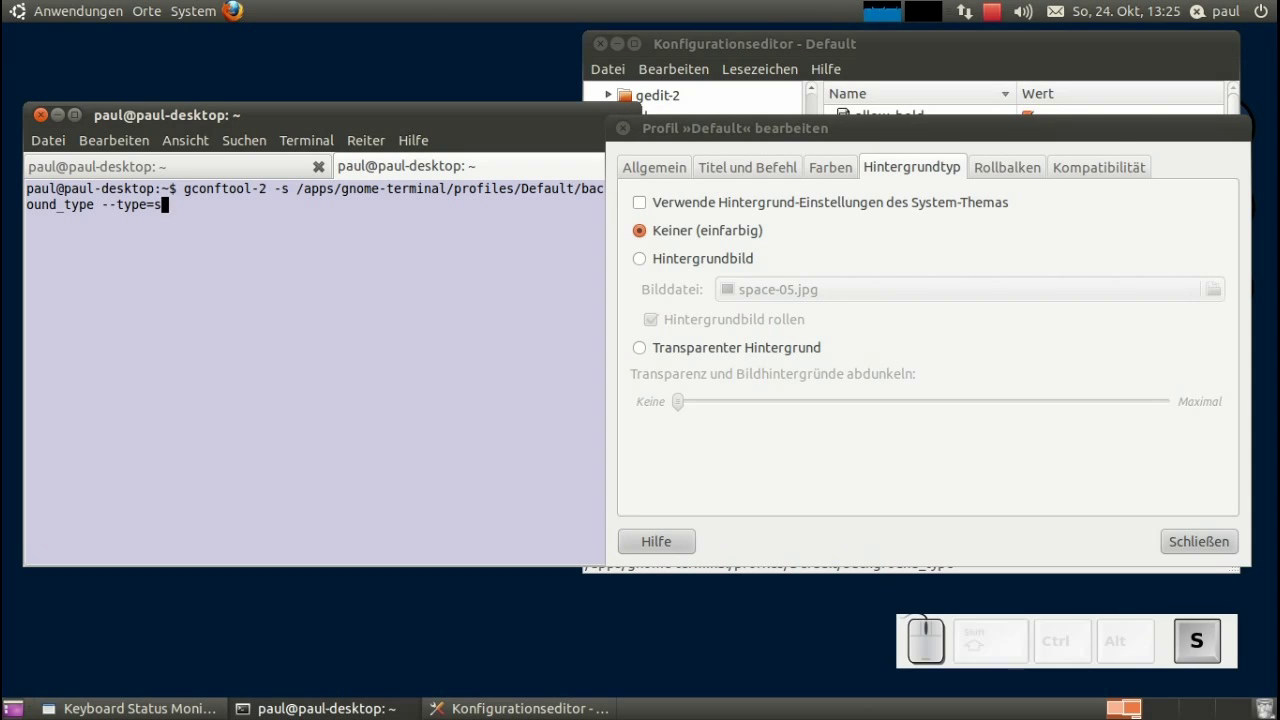
key("space")
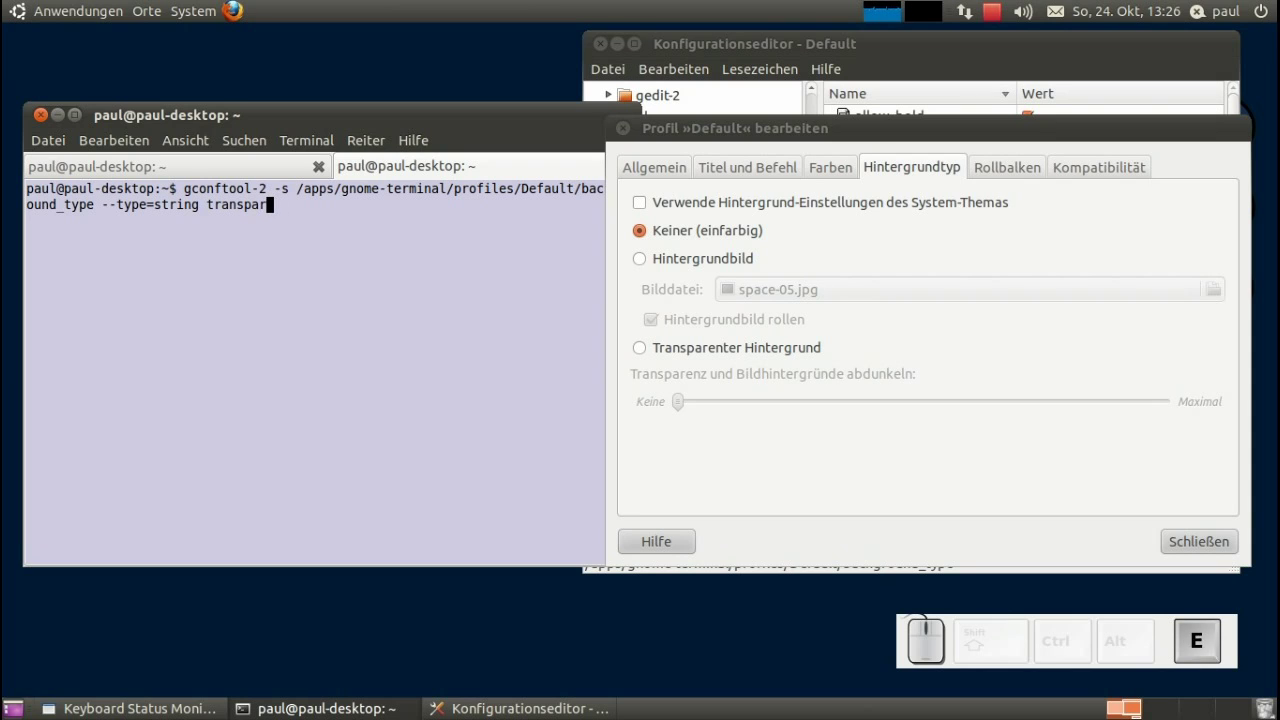
key("Return")
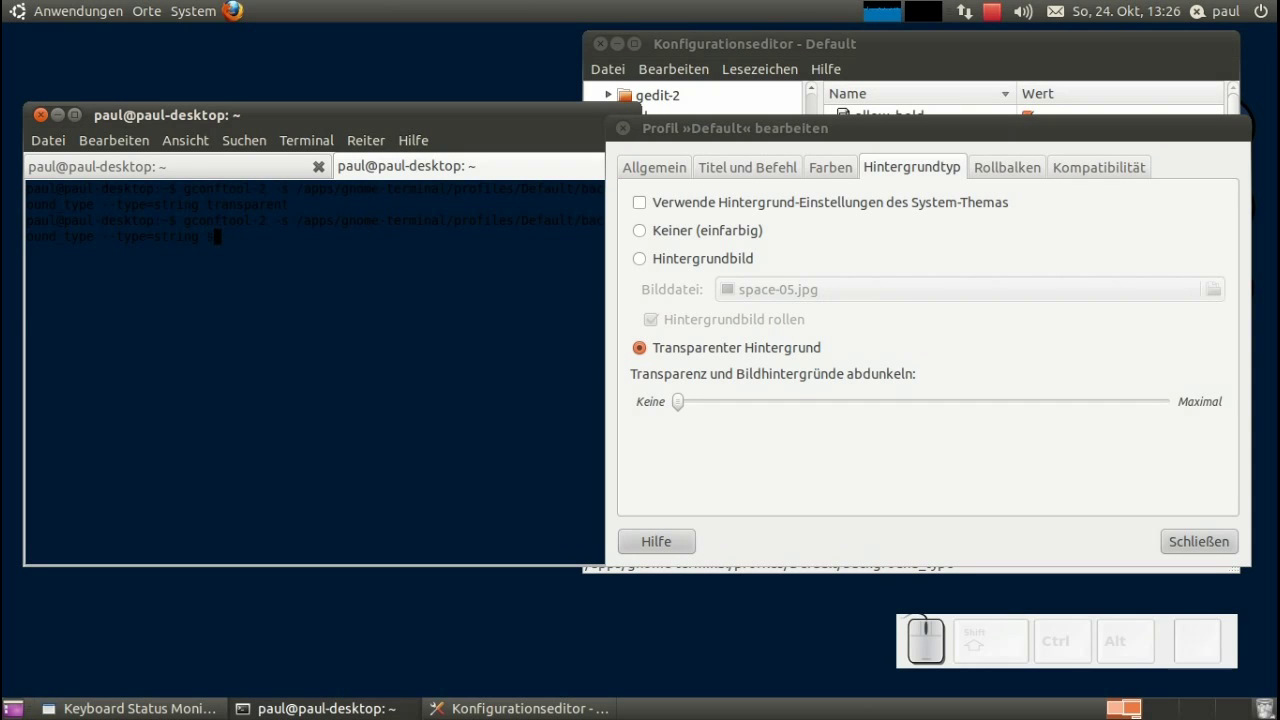
Rerun the command with value solid and confirm background_type reads solid in gconf-editor.
key("o")
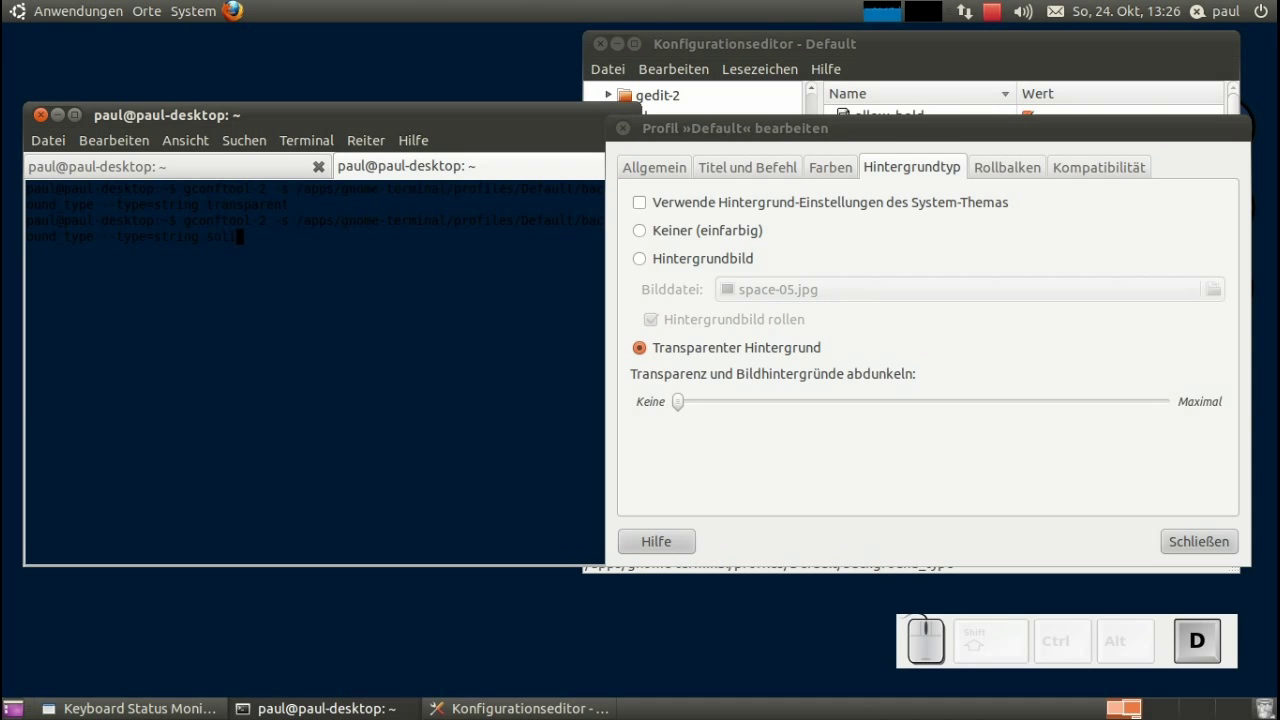
key("Return")
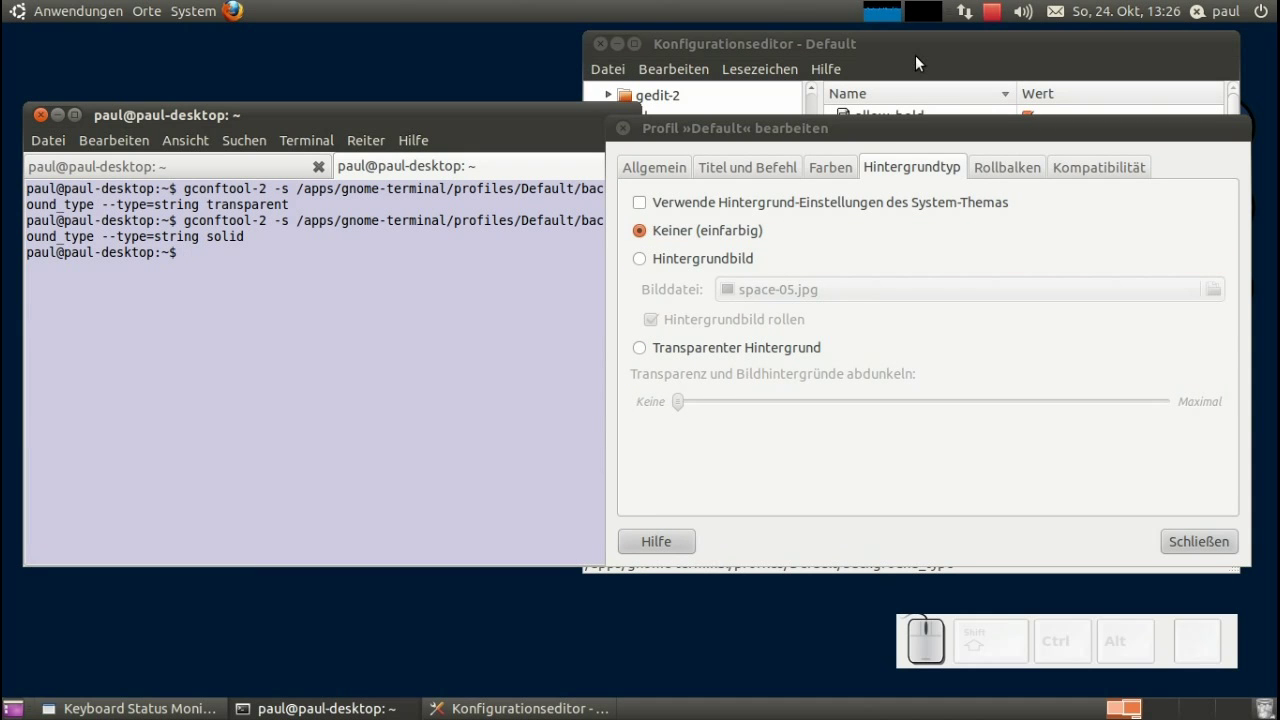
left_click(922, 51)
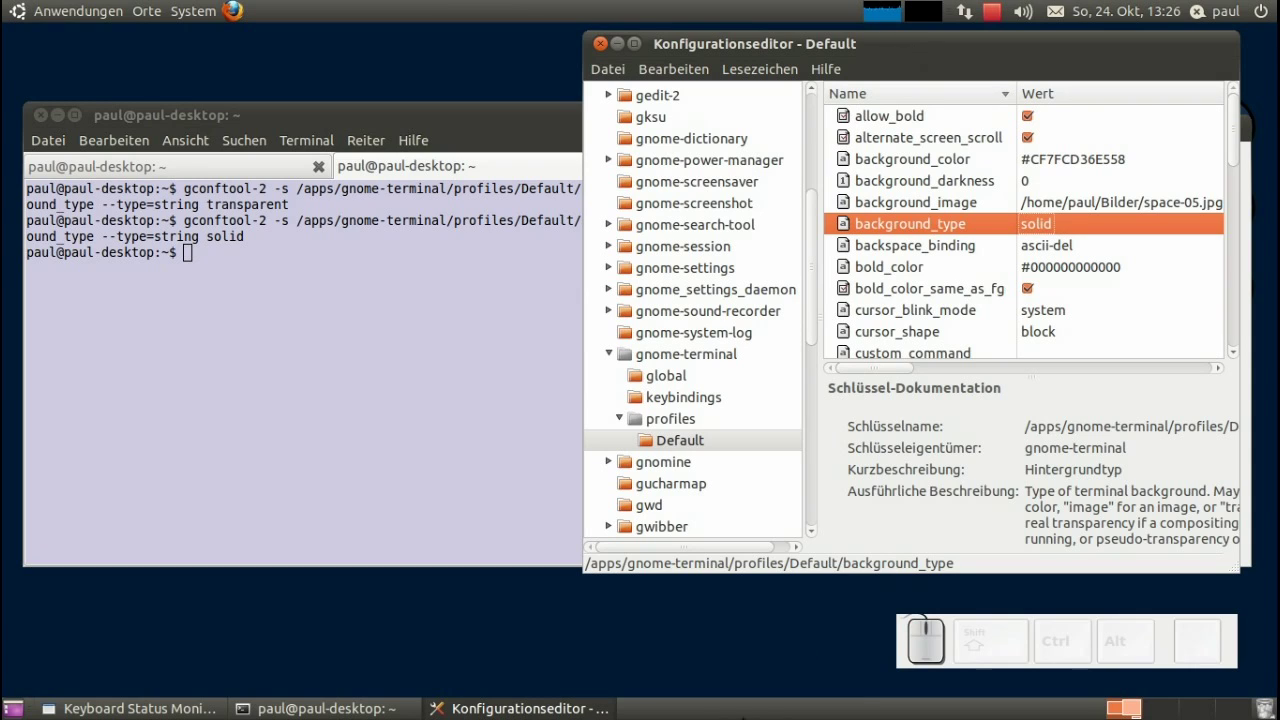